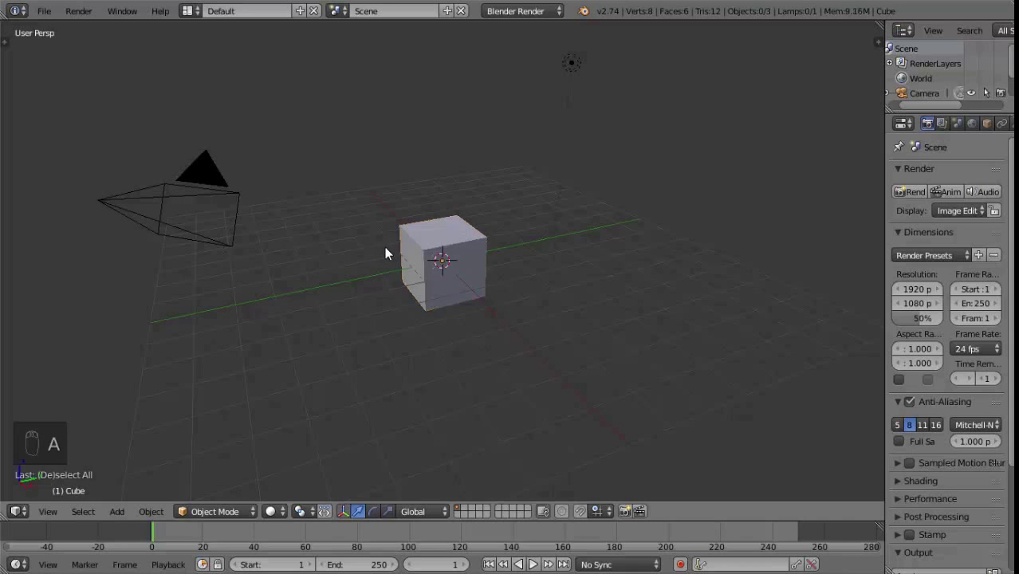
# Delete every default object, then switch to front orthographic view of the empty scene.
pyautogui.press('a')
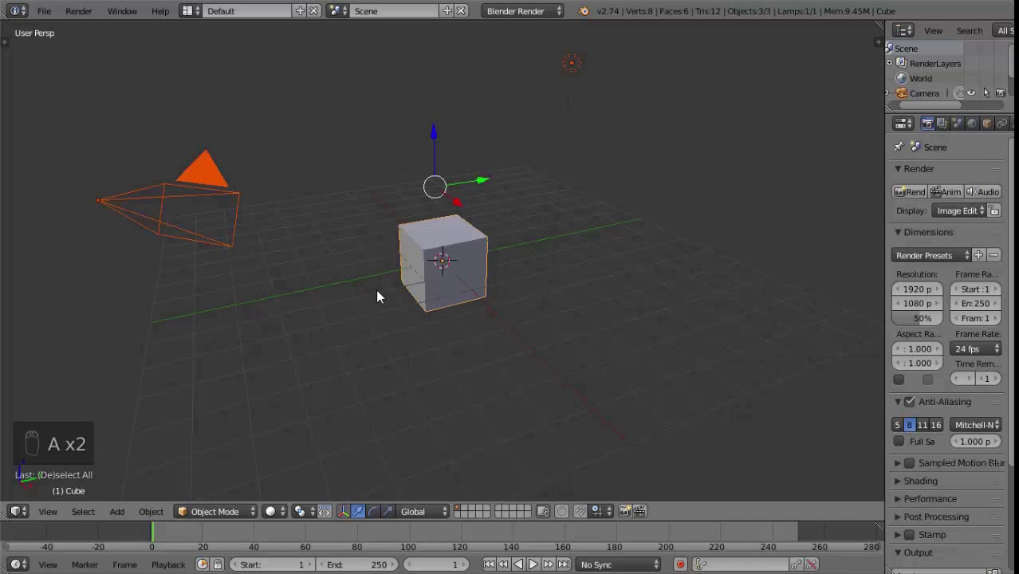
pyautogui.press('x')
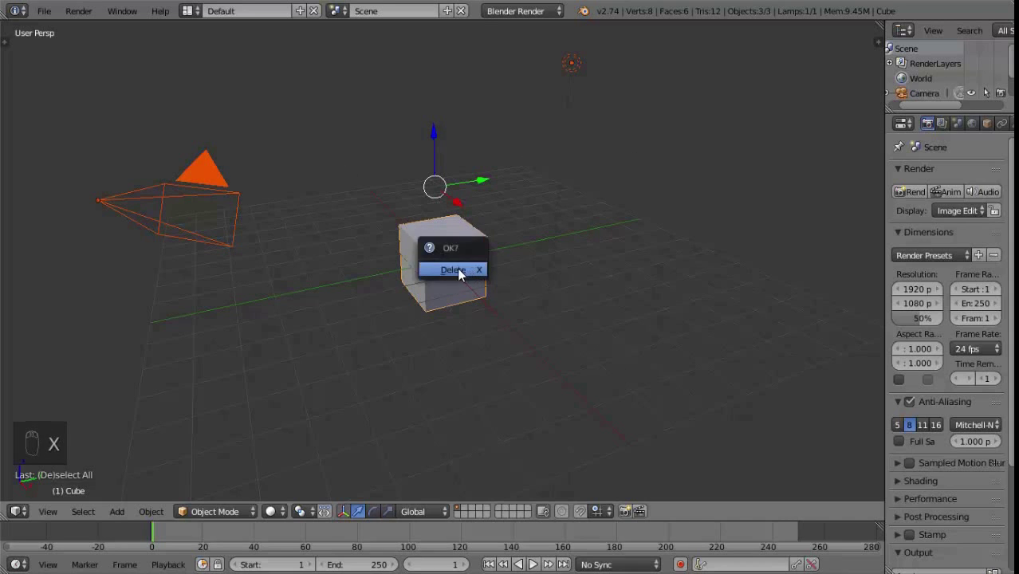
pyautogui.press('KP_1')
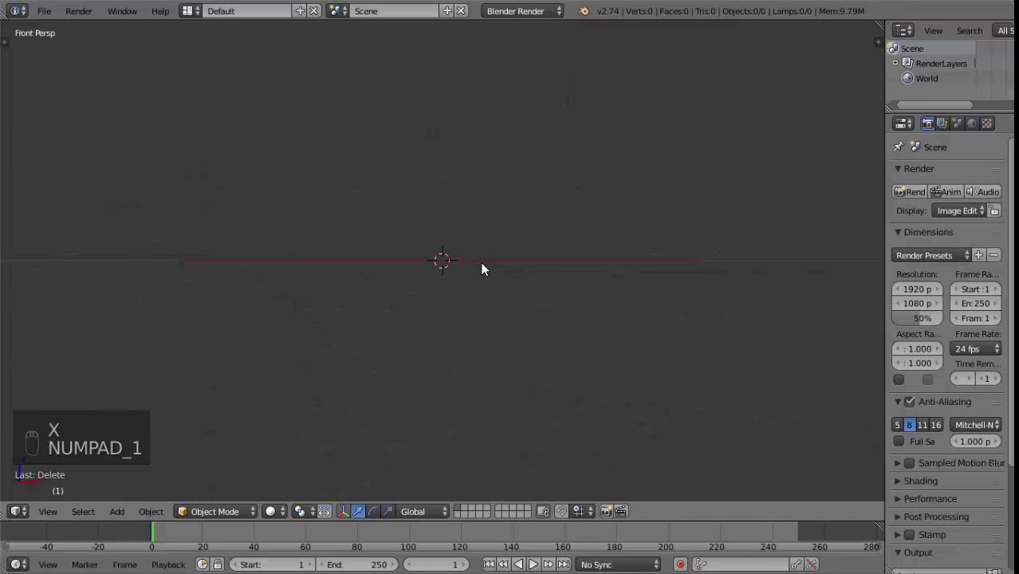
pyautogui.press('KP_5')
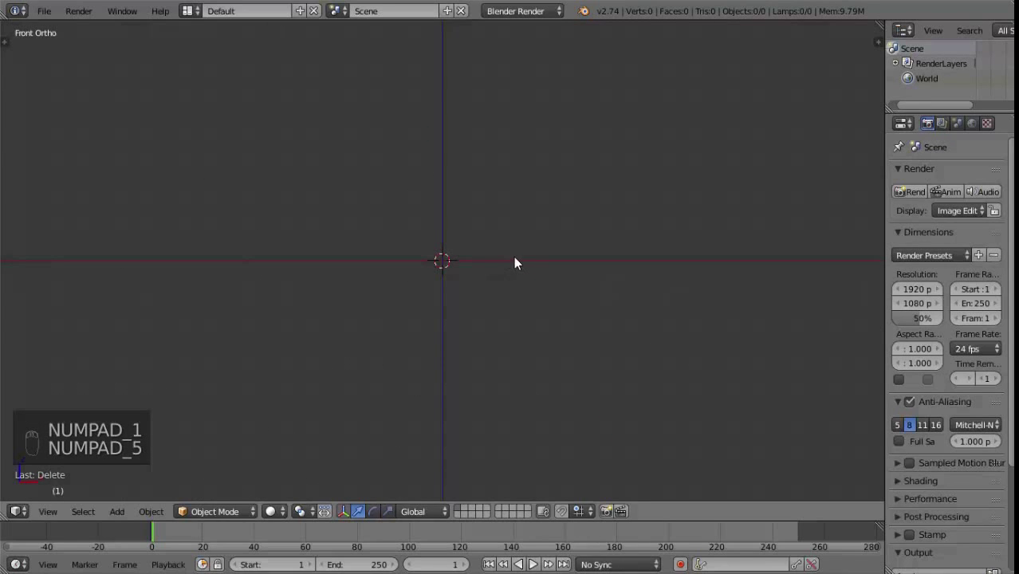
# Add a cube mesh via Shift+A and check it from an orbited angle and the front.
pyautogui.press('shift+a')
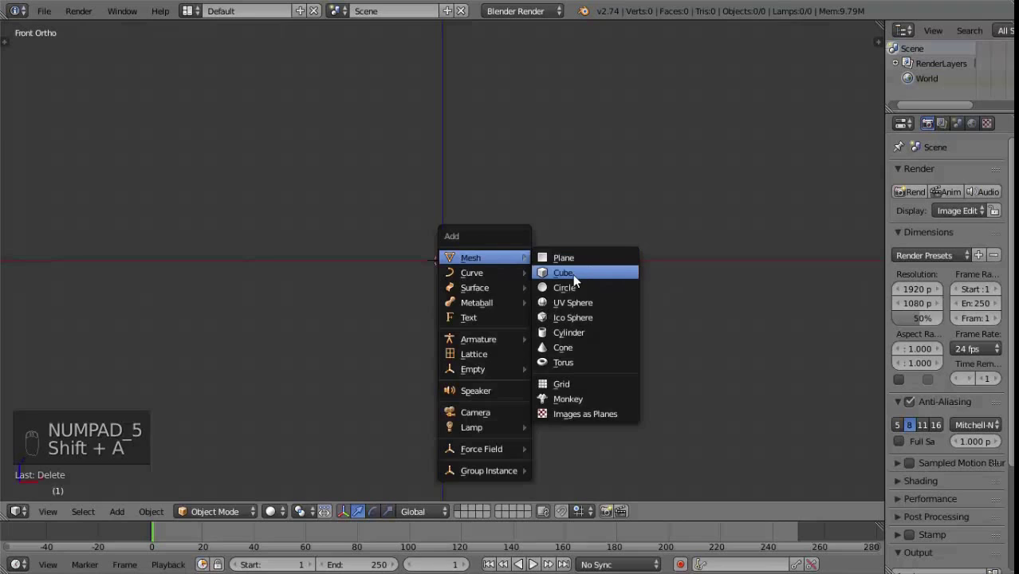
pyautogui.moveTo(618, 302); pyautogui.dragTo(557, 280)
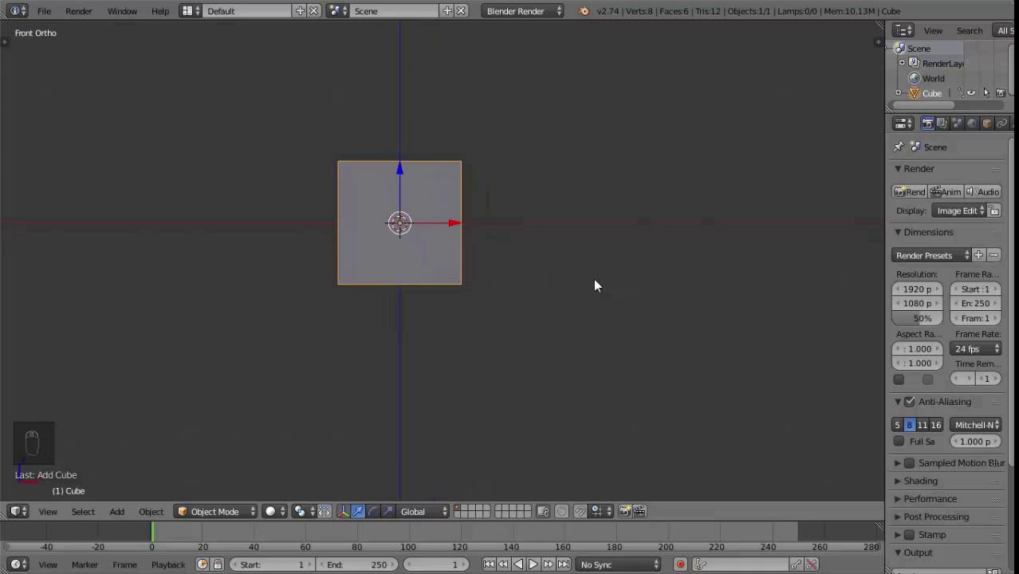
pyautogui.moveTo(442, 256); pyautogui.dragTo(412, 302)
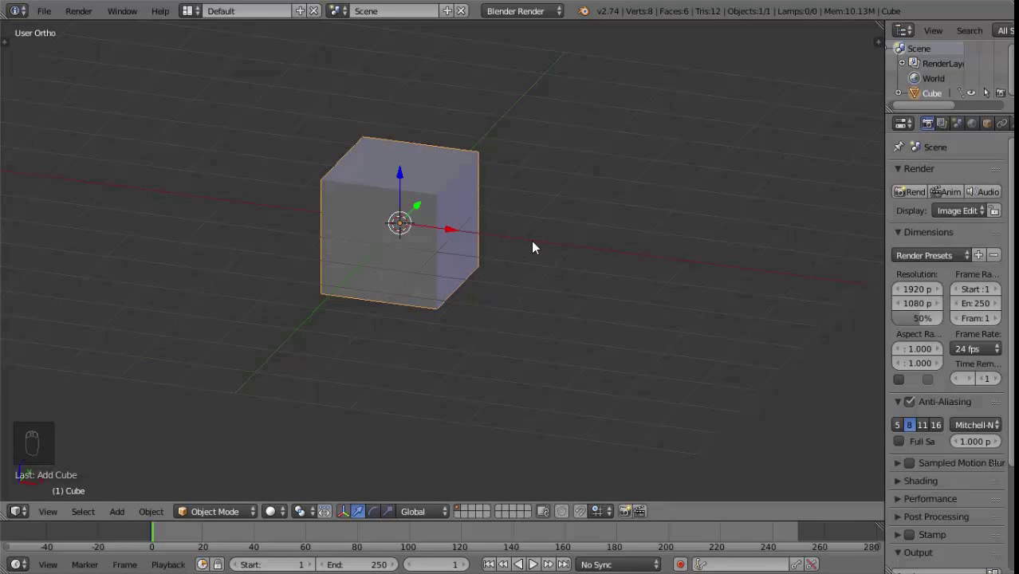
pyautogui.press('KP_1')
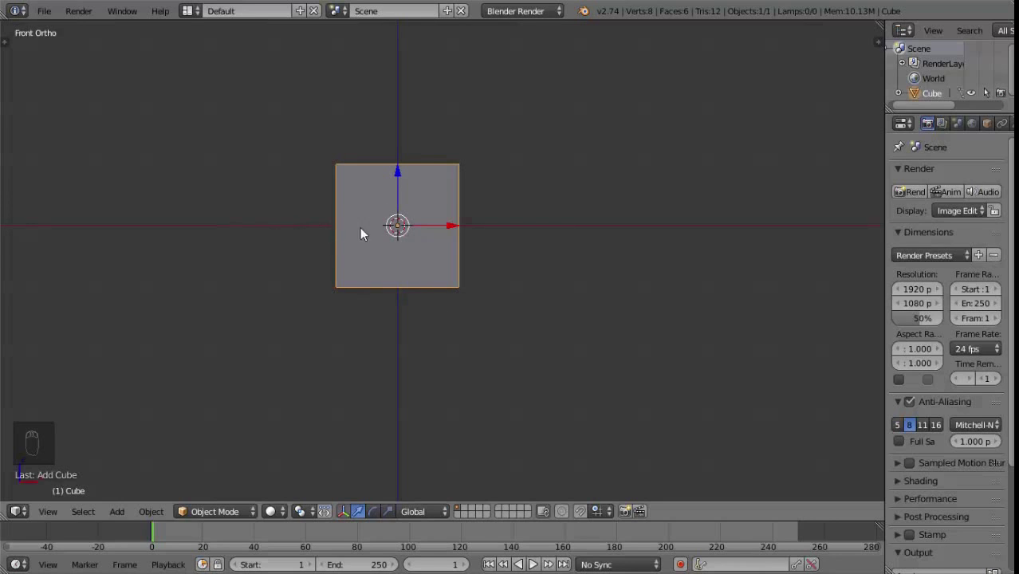
# Raise the cube onto the ground line and scale it narrower along X into an upright block.
pyautogui.moveTo(404, 178); pyautogui.dragTo(564, 238)
pyautogui.moveTo(565, 238); pyautogui.dragTo(314, 271)
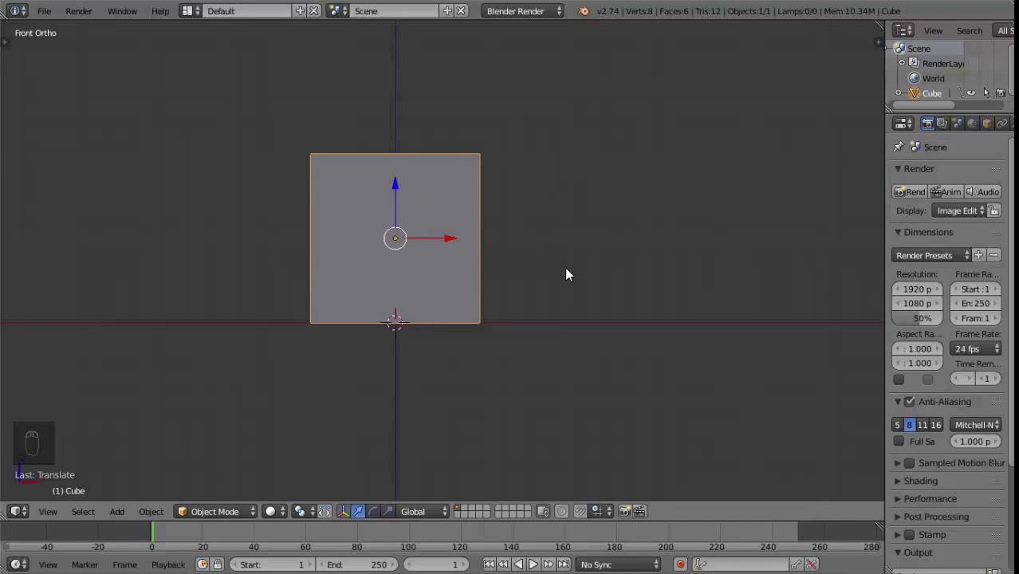
pyautogui.press('s')
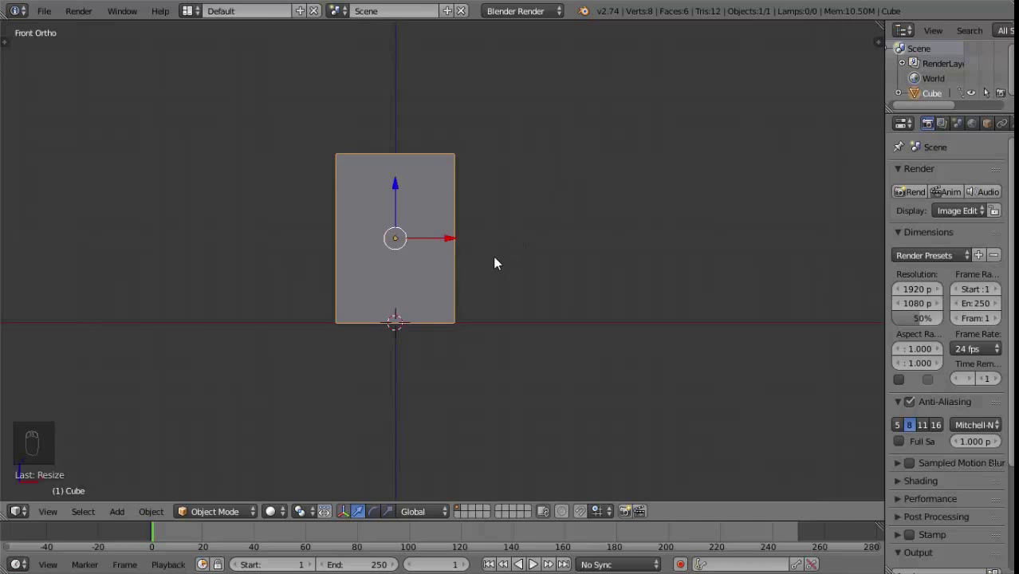
pyautogui.moveTo(484, 278); pyautogui.dragTo(477, 226)
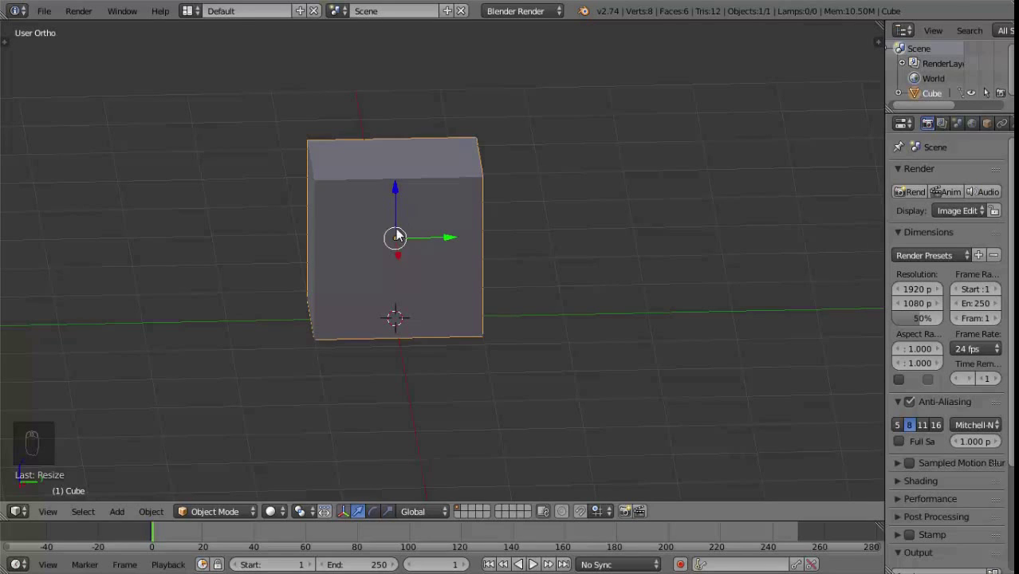
pyautogui.moveTo(440, 263); pyautogui.dragTo(427, 241)
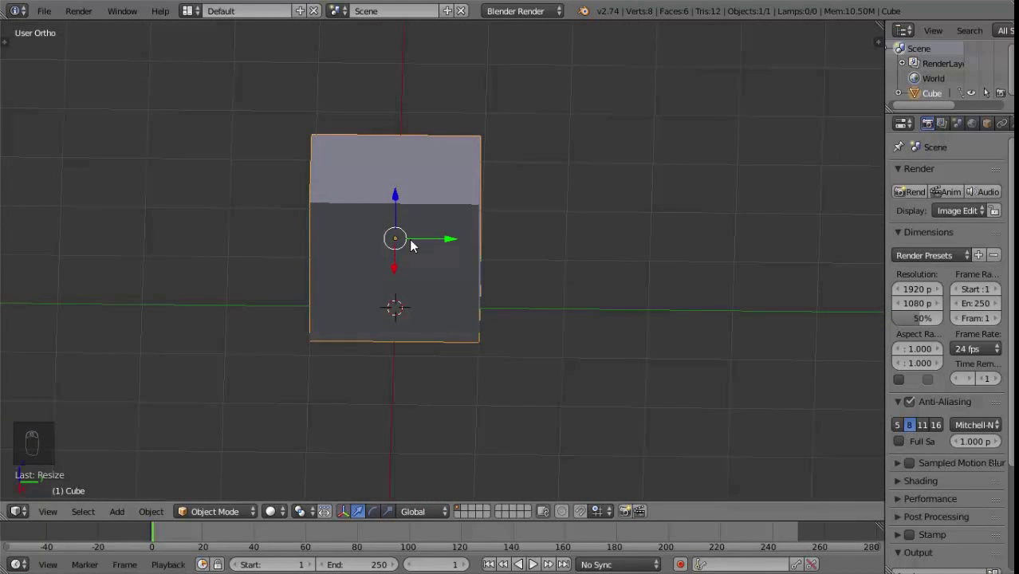
pyautogui.moveTo(396, 243); pyautogui.dragTo(459, 246)
# Scale the block to 0.1 along Y into a thin slab and inspect it from several angles.
pyautogui.press('s')
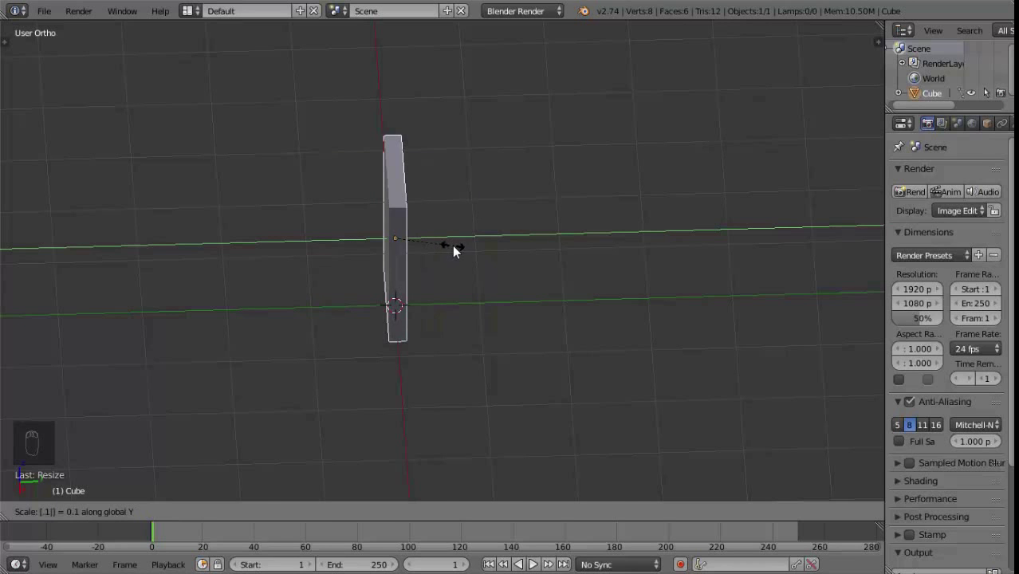
pyautogui.moveTo(437, 311); pyautogui.dragTo(582, 267)
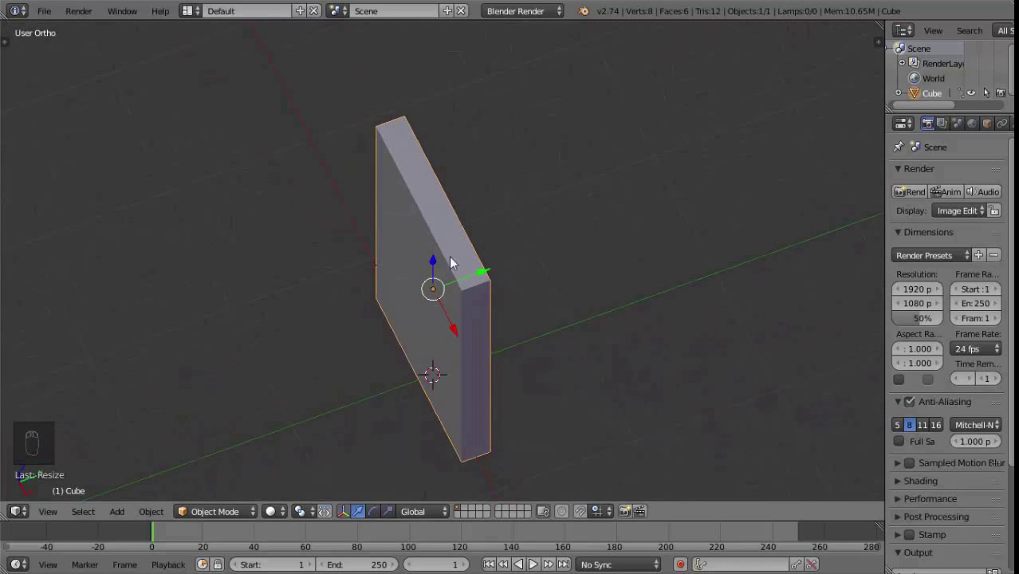
pyautogui.moveTo(445, 235); pyautogui.dragTo(440, 208)
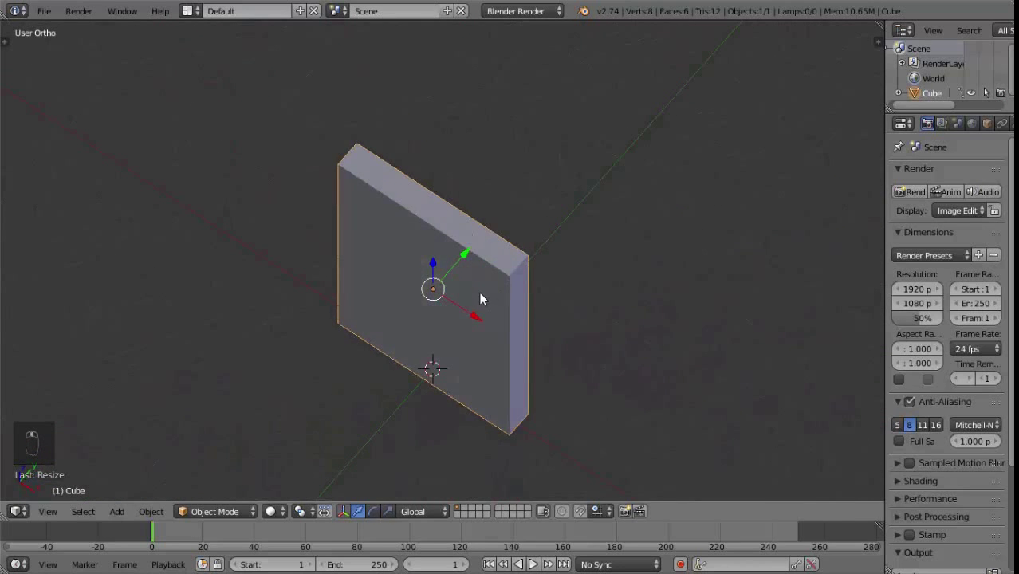
pyautogui.press('t')
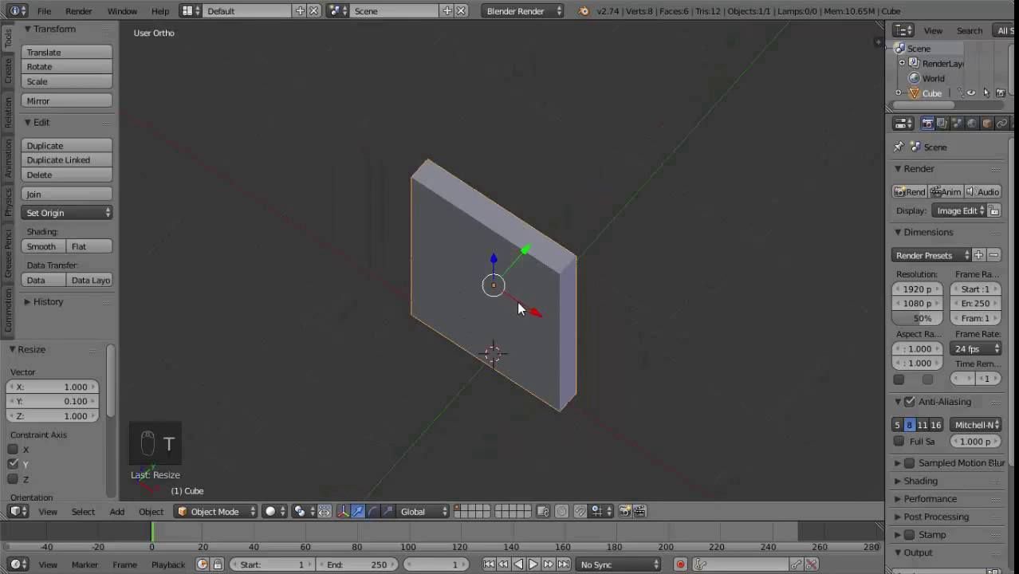
pyautogui.press('ctrl+a')
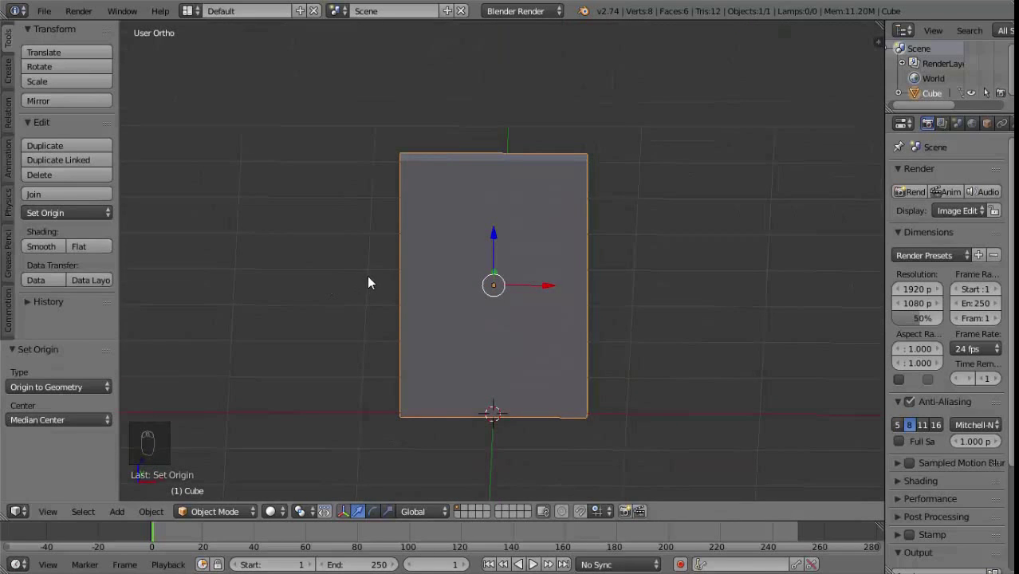
pyautogui.press('t')
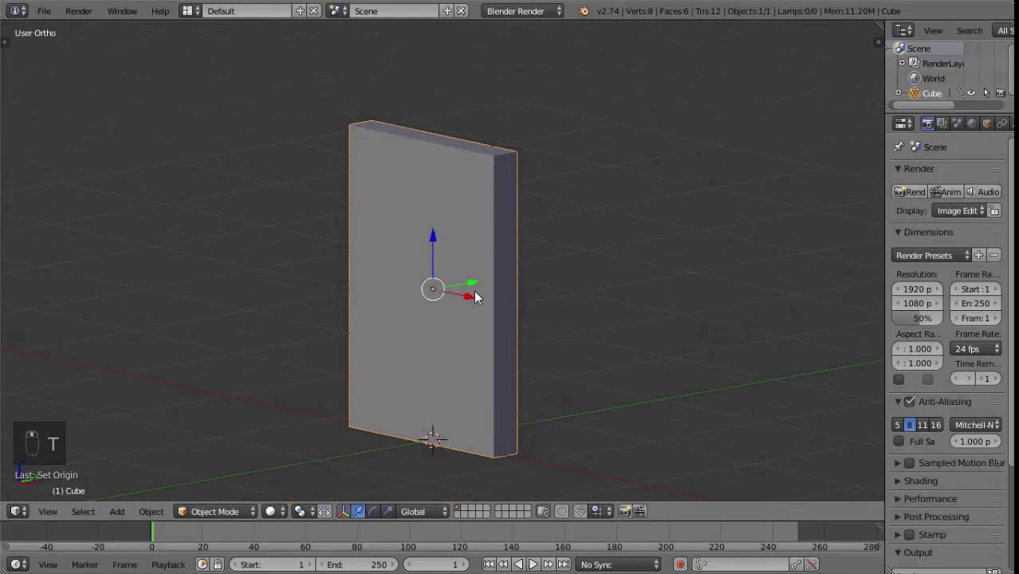
# In Edit Mode, add loop cuts near the slab's top edge and down its middle.
pyautogui.press('Tab')
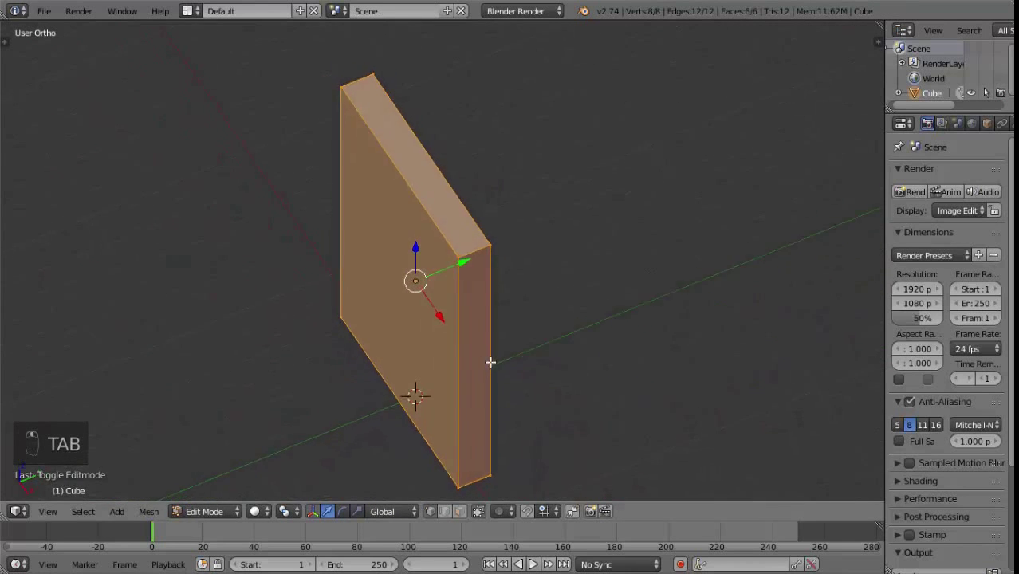
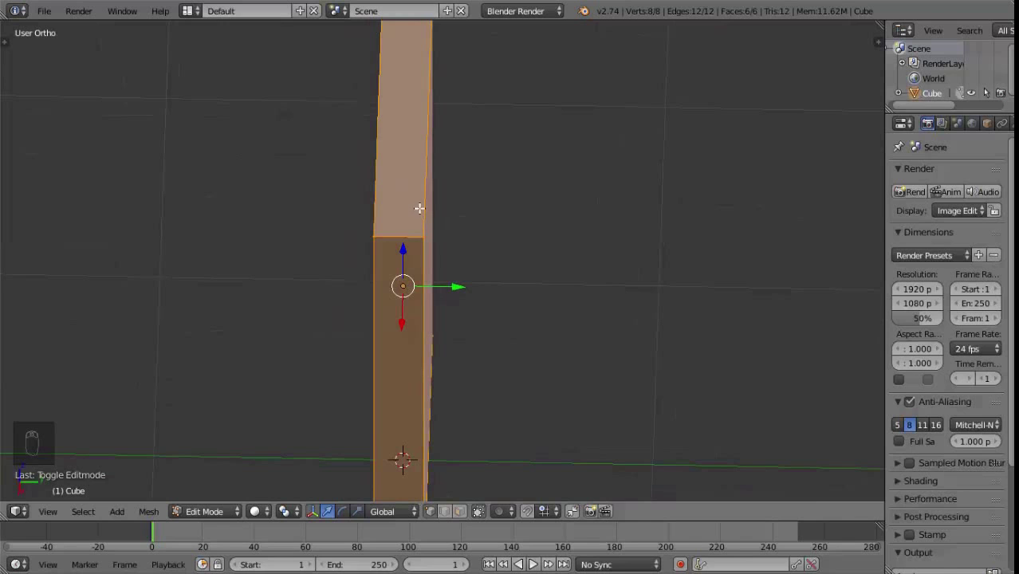
pyautogui.press('ctrl+r')
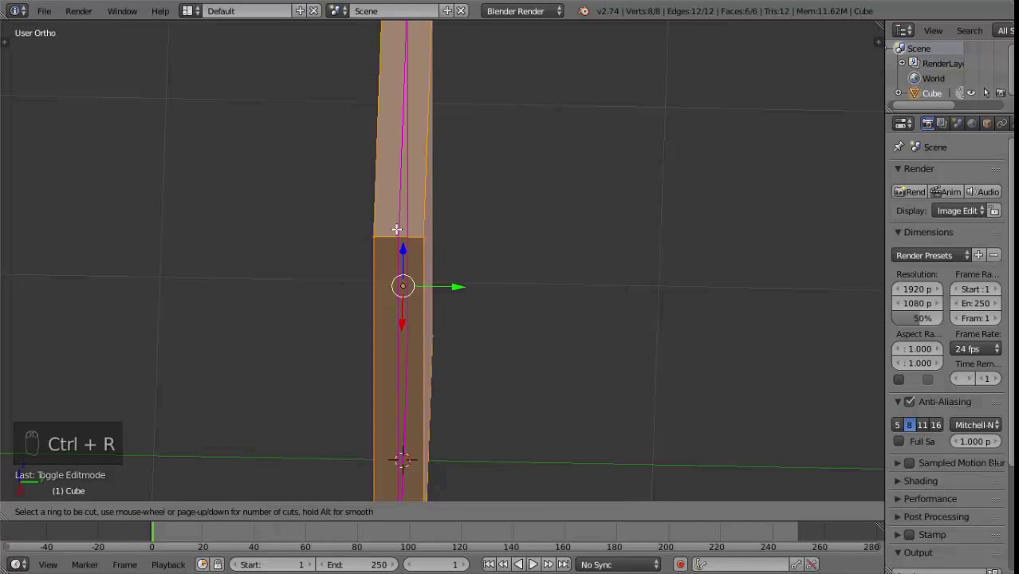
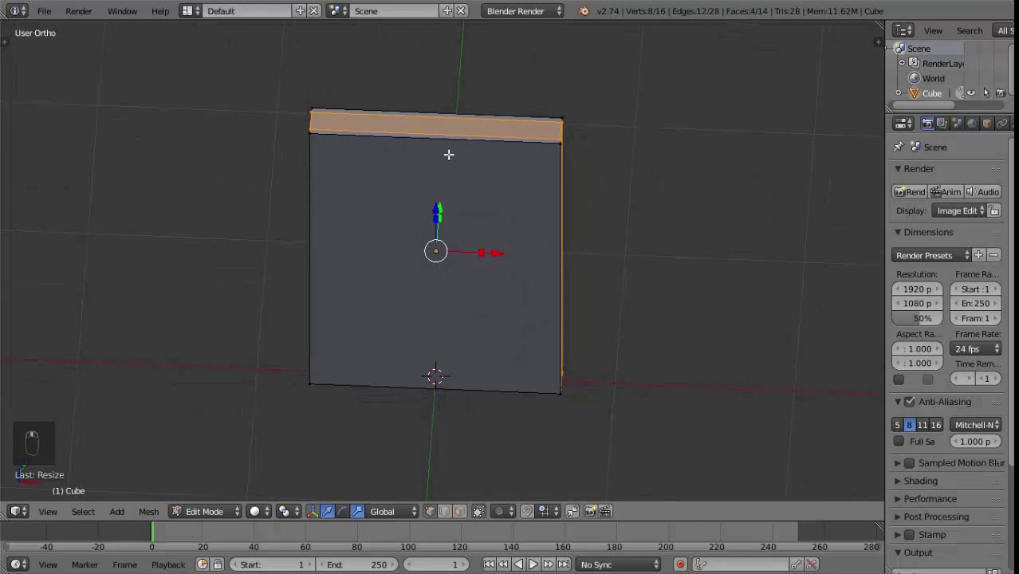
pyautogui.press('ctrl+r')
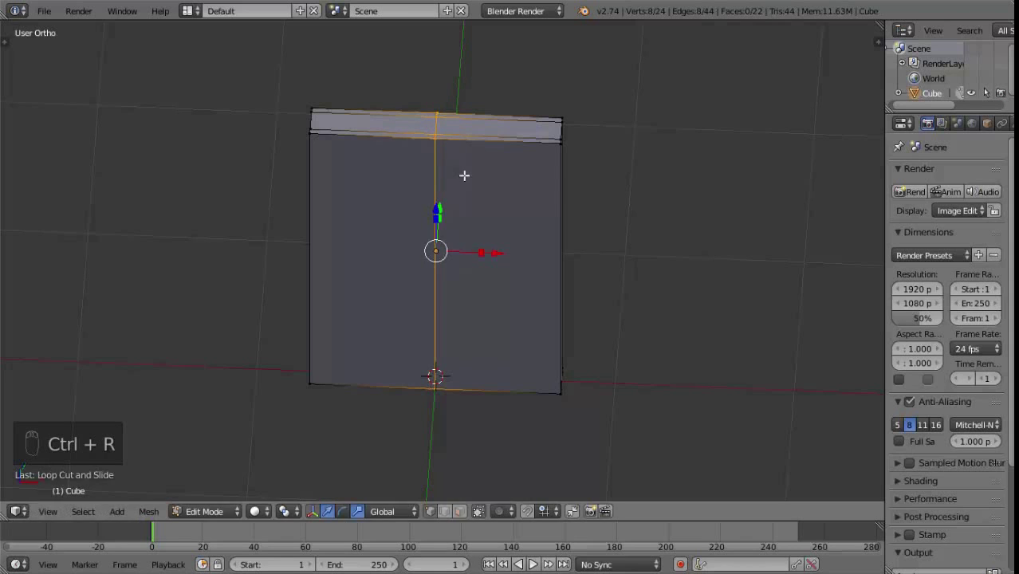
pyautogui.moveTo(492, 249); pyautogui.dragTo(405, 261)
pyautogui.moveTo(405, 261); pyautogui.dragTo(361, 258)
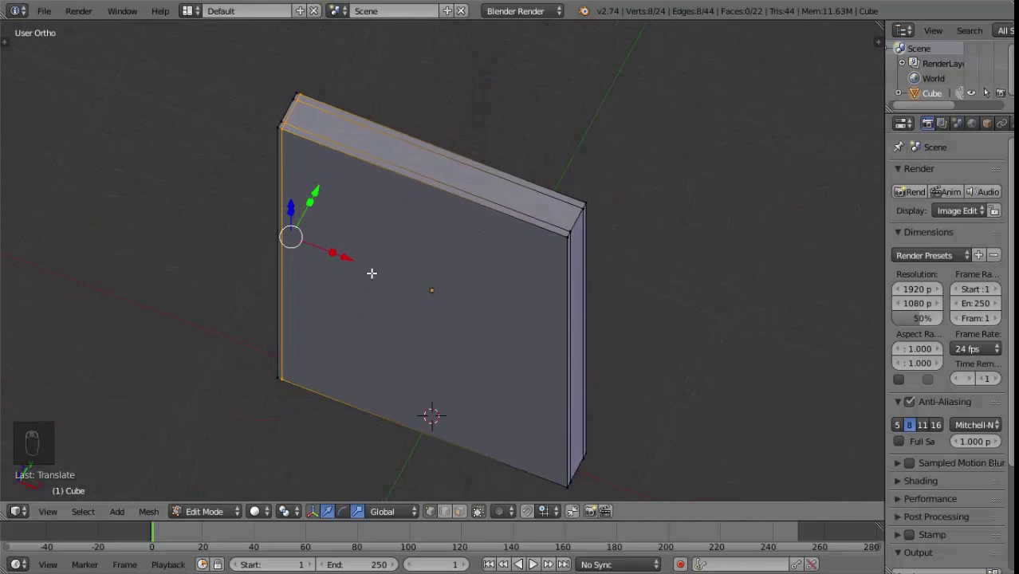
# Switch to face selection and pick the faces along the slab's narrow top.
pyautogui.middleClick(429, 249)
pyautogui.press('ctrl+Tab')
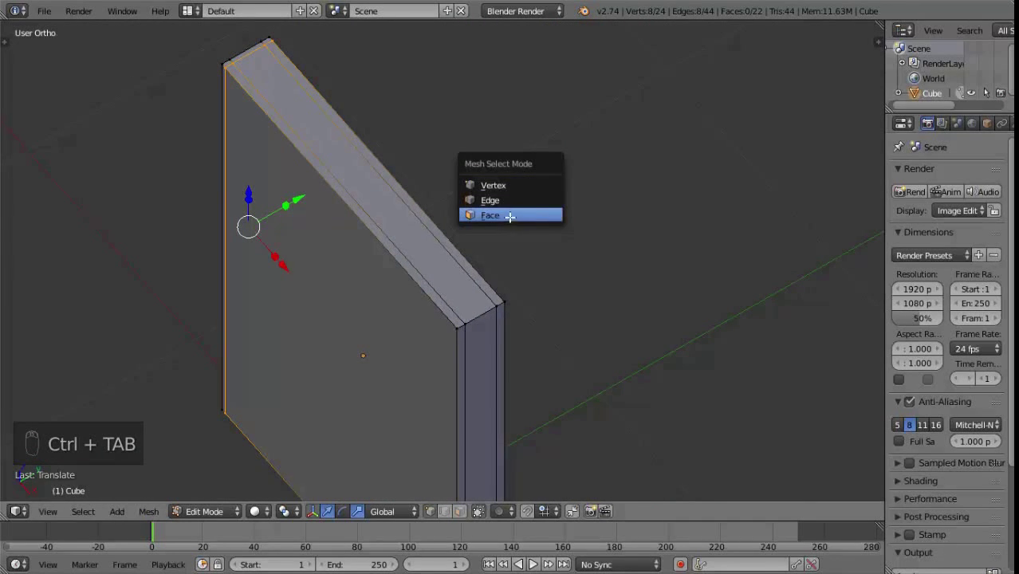
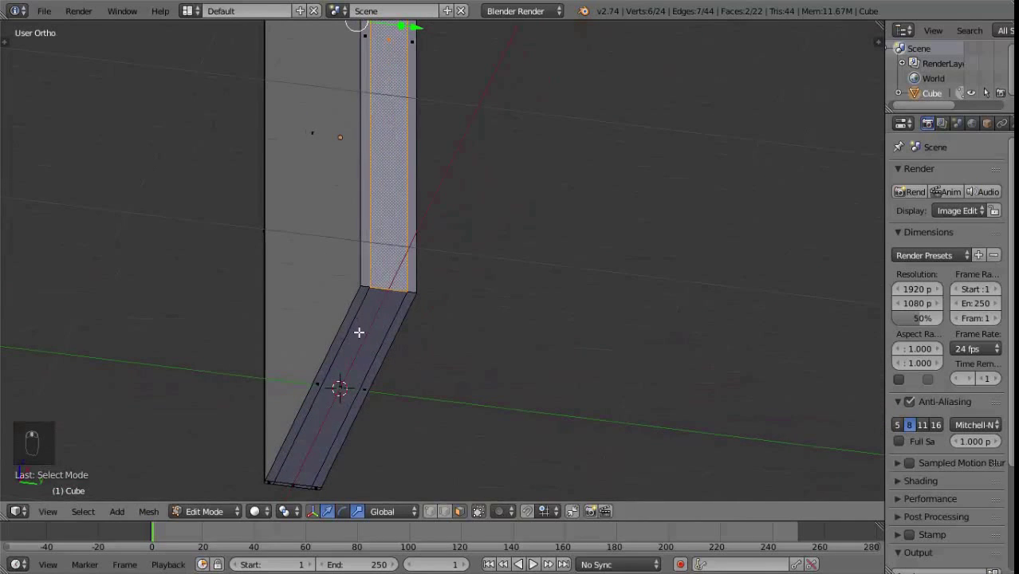
pyautogui.moveTo(370, 328); pyautogui.dragTo(503, 298)
pyautogui.moveTo(503, 298); pyautogui.dragTo(540, 294)
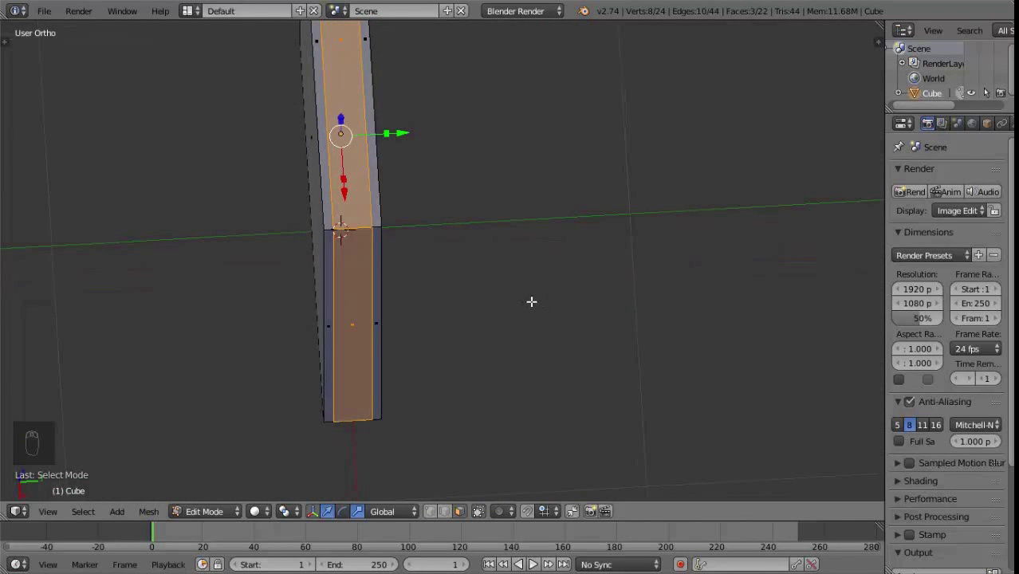
# Extrude the top faces and sink them slightly to form a recessed strip below the rim.
pyautogui.press('e')
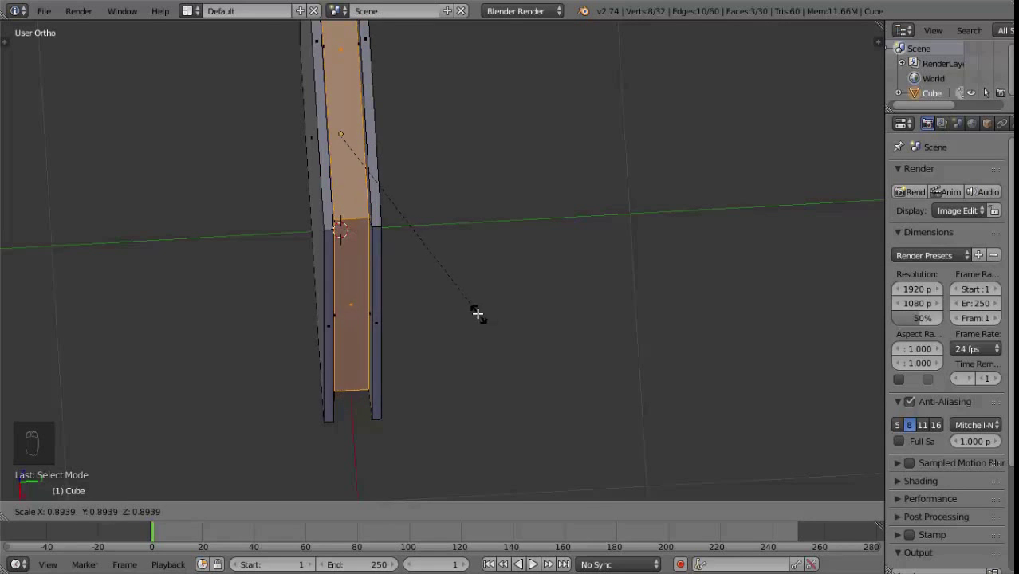
pyautogui.moveTo(463, 309); pyautogui.dragTo(477, 259)
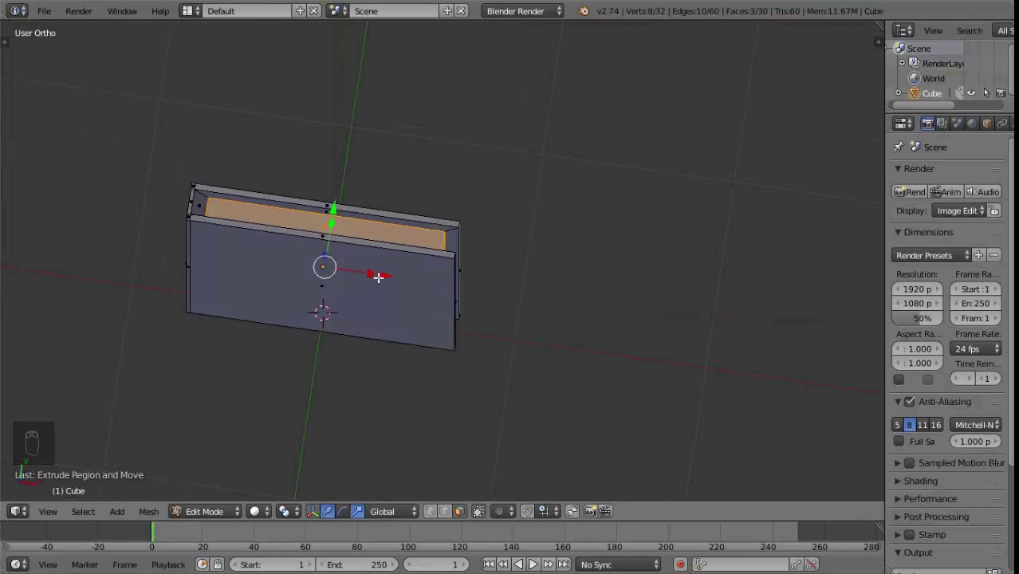
pyautogui.moveTo(367, 271); pyautogui.dragTo(384, 268)
pyautogui.middleClick(385, 268)
pyautogui.moveTo(389, 211); pyautogui.dragTo(283, 274)
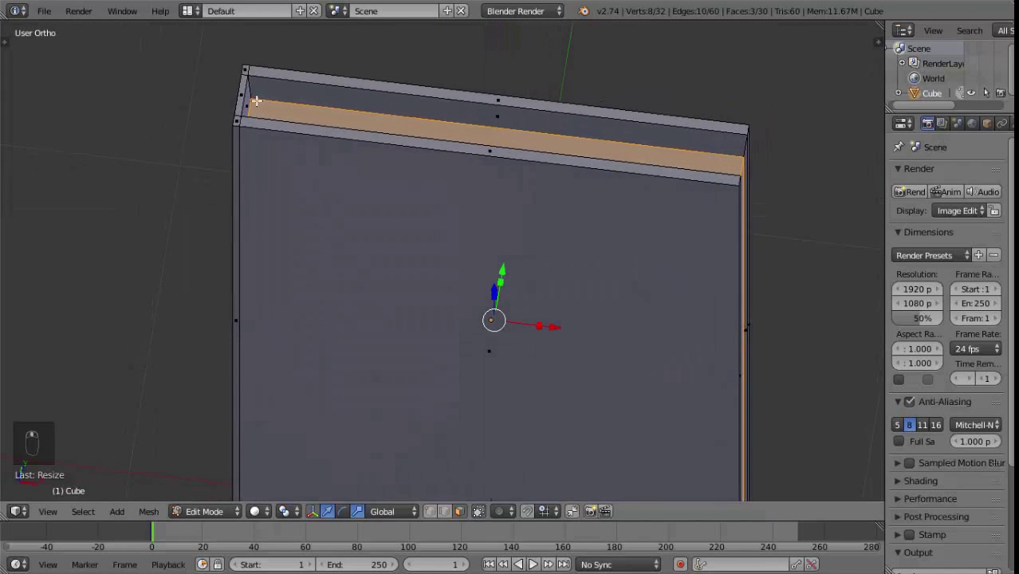
# Inspect the slab's outline from the front in wireframe shading.
pyautogui.press('KP_1')
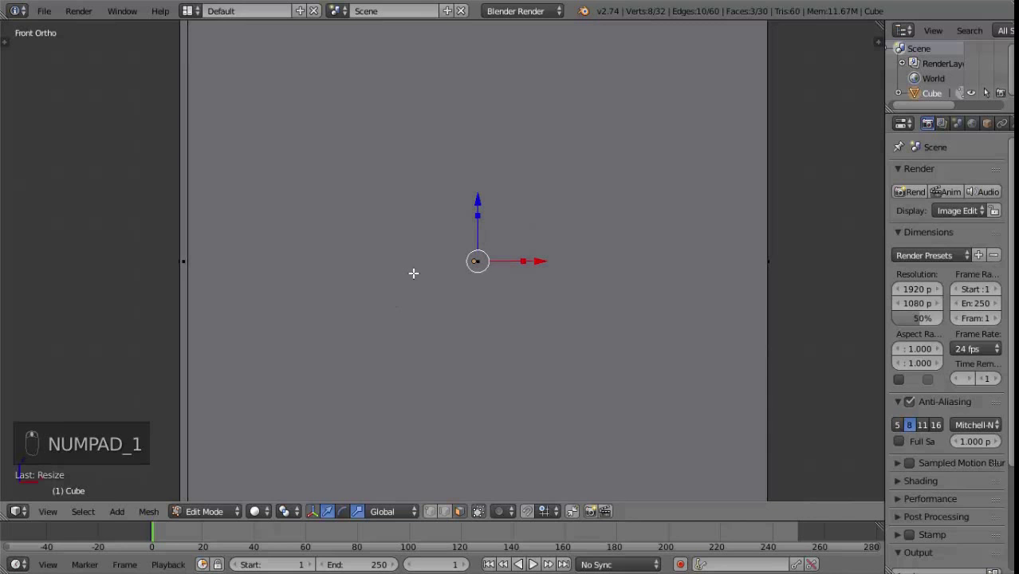
pyautogui.press('z')
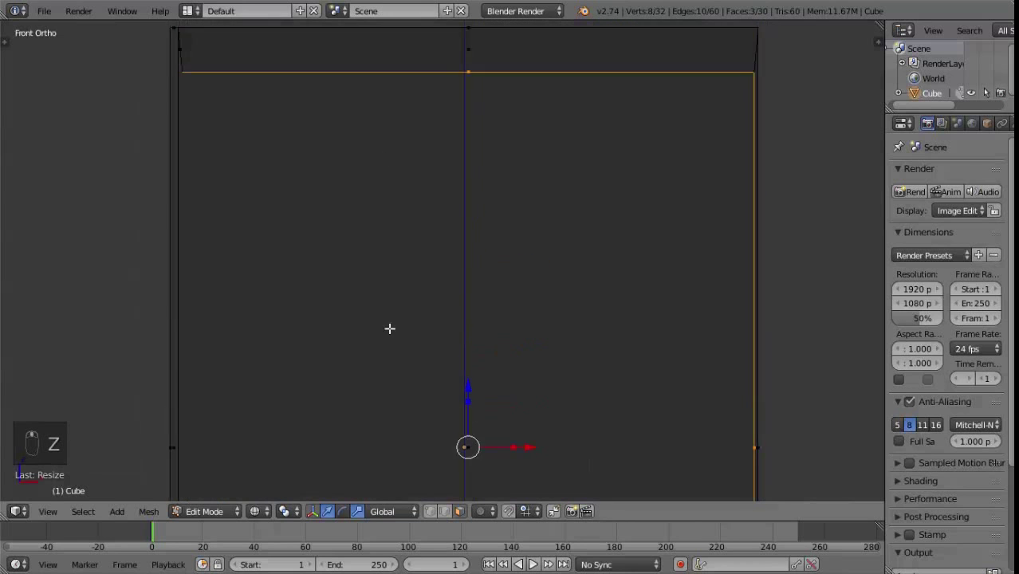
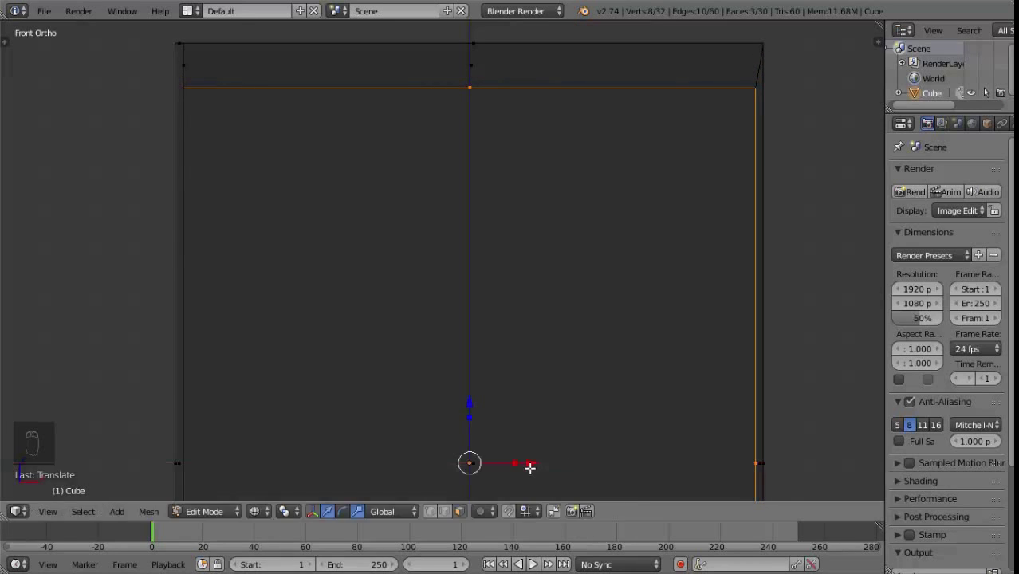
pyautogui.moveTo(690, 270); pyautogui.dragTo(699, 334)
pyautogui.middleClick(699, 301)
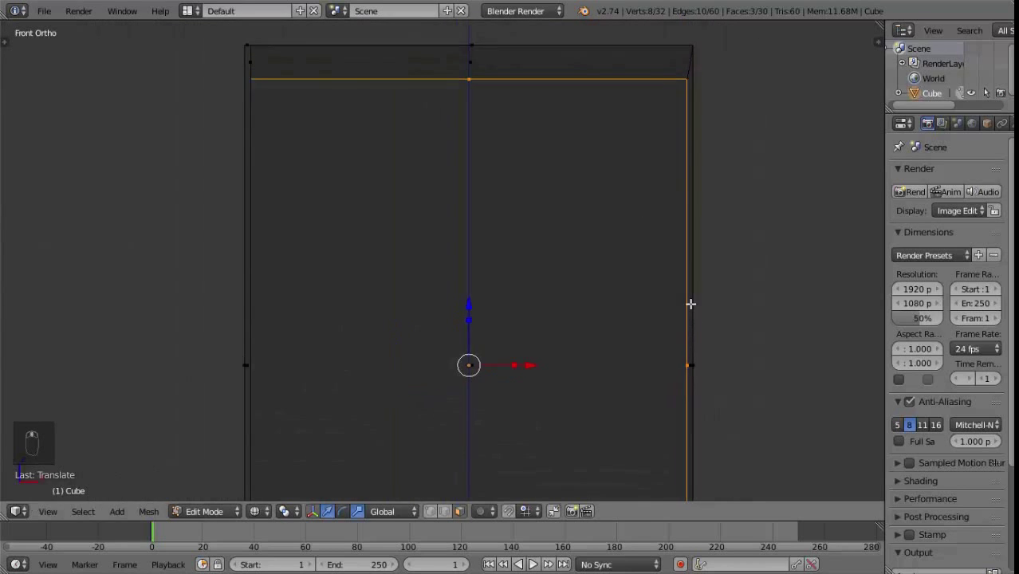
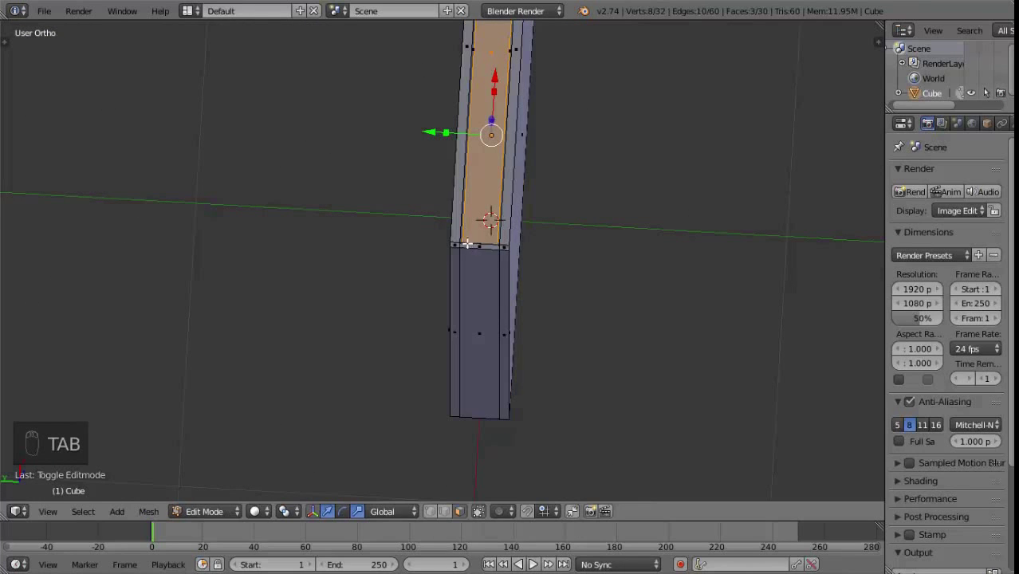
# Add a lengthwise loop cut through the slab's recessed top.
pyautogui.press('ctrl+r')
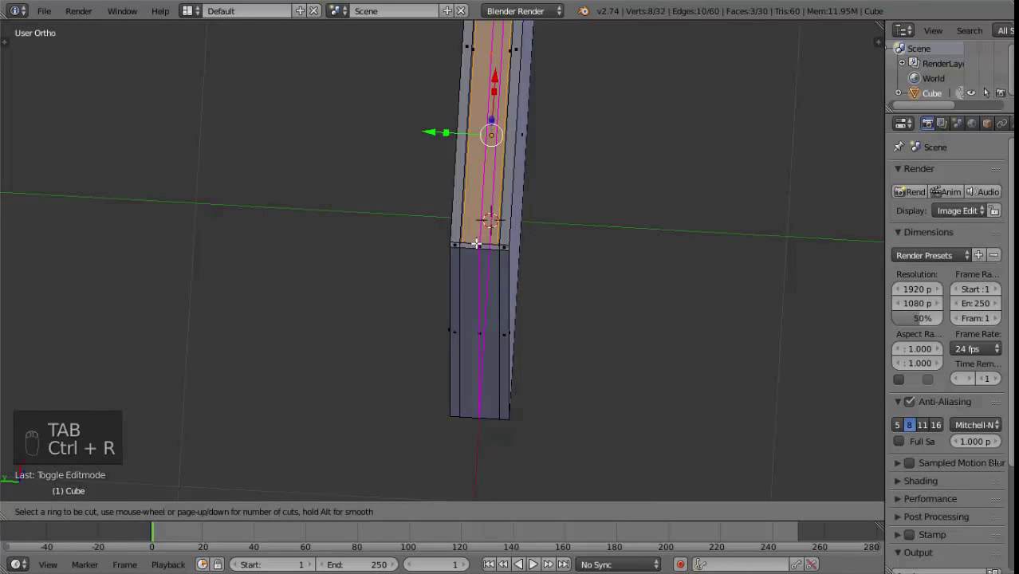
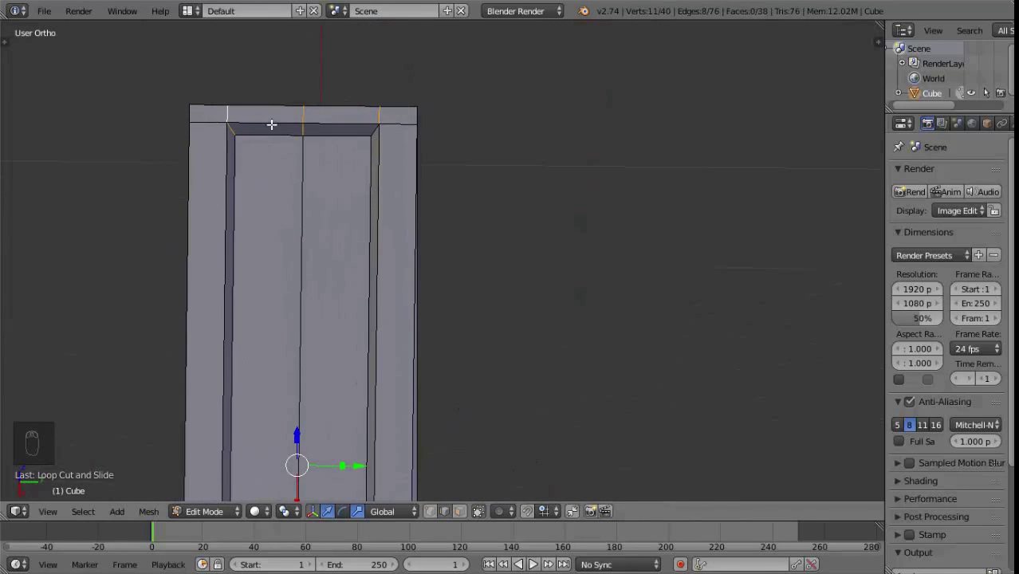
# From top view in wireframe, box-select the top lip's corner vertices, then return to solid shading.
pyautogui.press('KP_7')
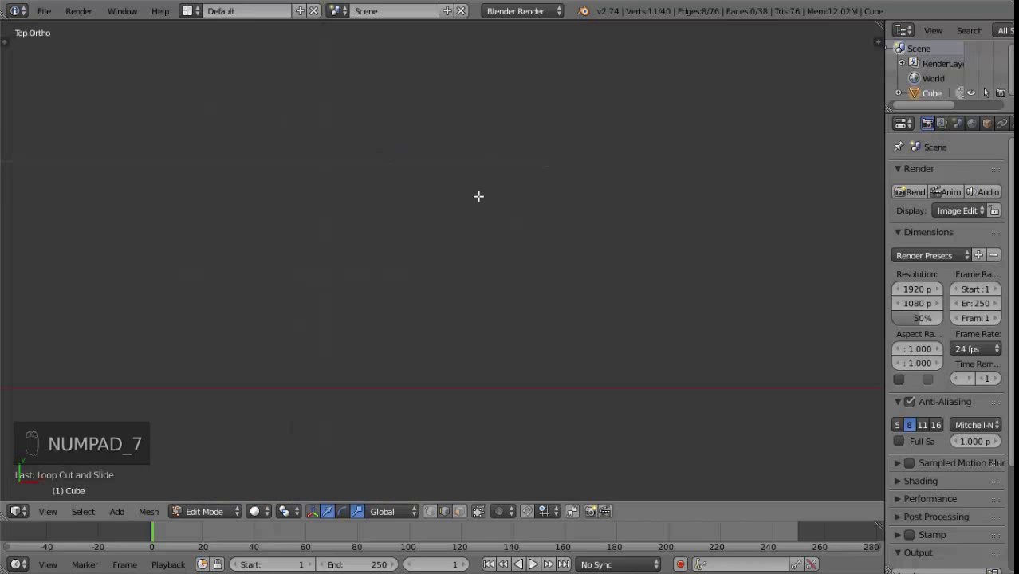
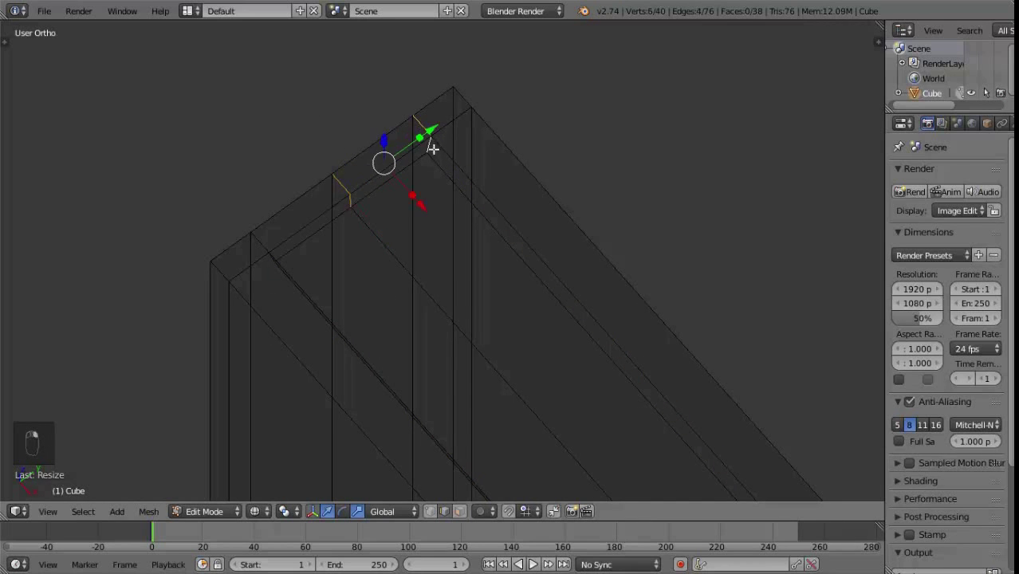
pyautogui.moveTo(311, 255); pyautogui.dragTo(303, 257)
pyautogui.middleClick(302, 258)
pyautogui.moveTo(298, 257); pyautogui.dragTo(409, 399)
pyautogui.moveTo(298, 257); pyautogui.dragTo(426, 171)
pyautogui.moveTo(409, 399); pyautogui.dragTo(193, 175)
pyautogui.moveTo(193, 175); pyautogui.dragTo(461, 189)
pyautogui.moveTo(318, 138); pyautogui.dragTo(451, 48)
pyautogui.moveTo(439, 200); pyautogui.dragTo(479, 207)
pyautogui.press('z')
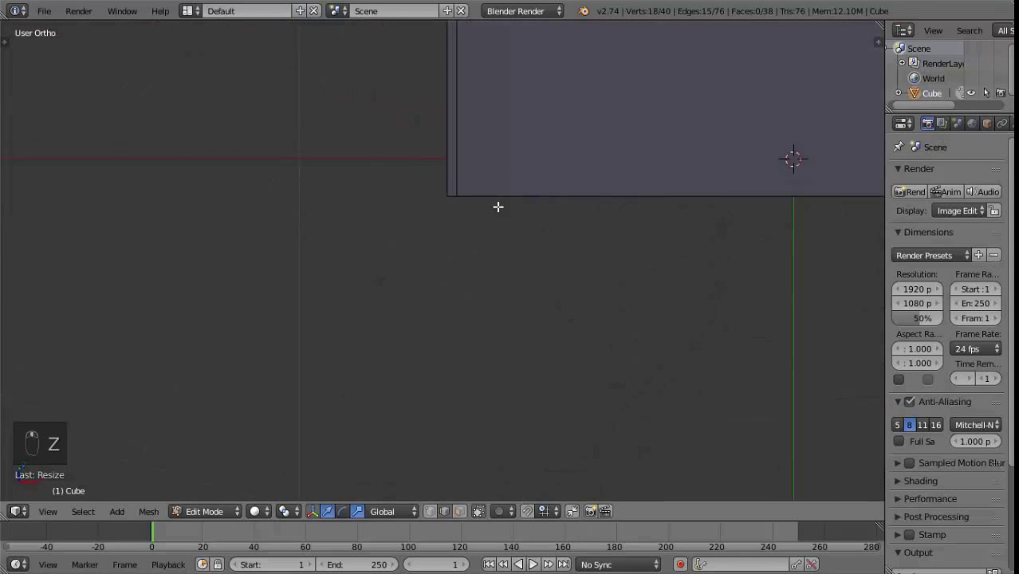
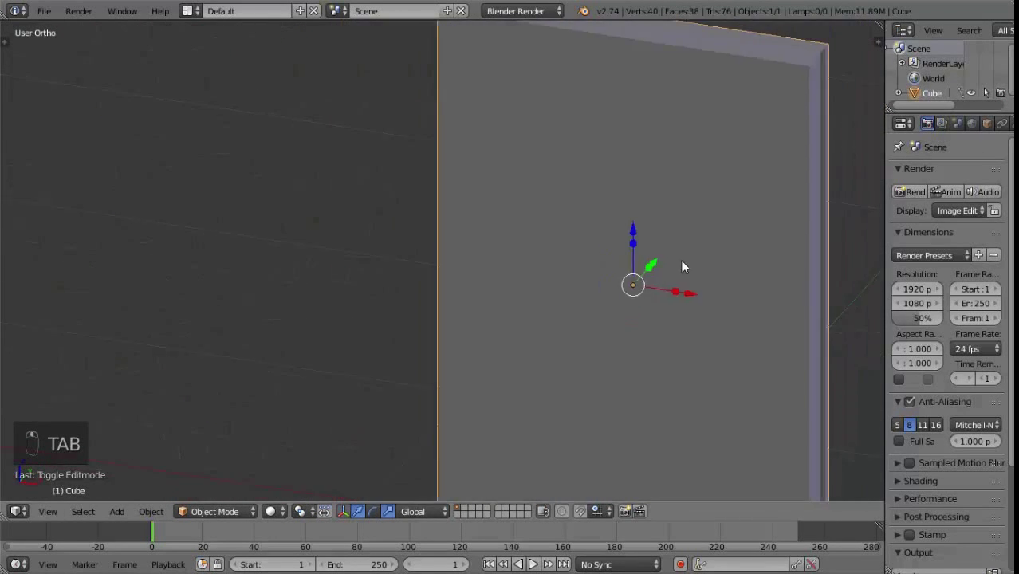
# Orbit to check the panel's side edge and return to Object Mode.
pyautogui.moveTo(604, 269); pyautogui.dragTo(523, 266)
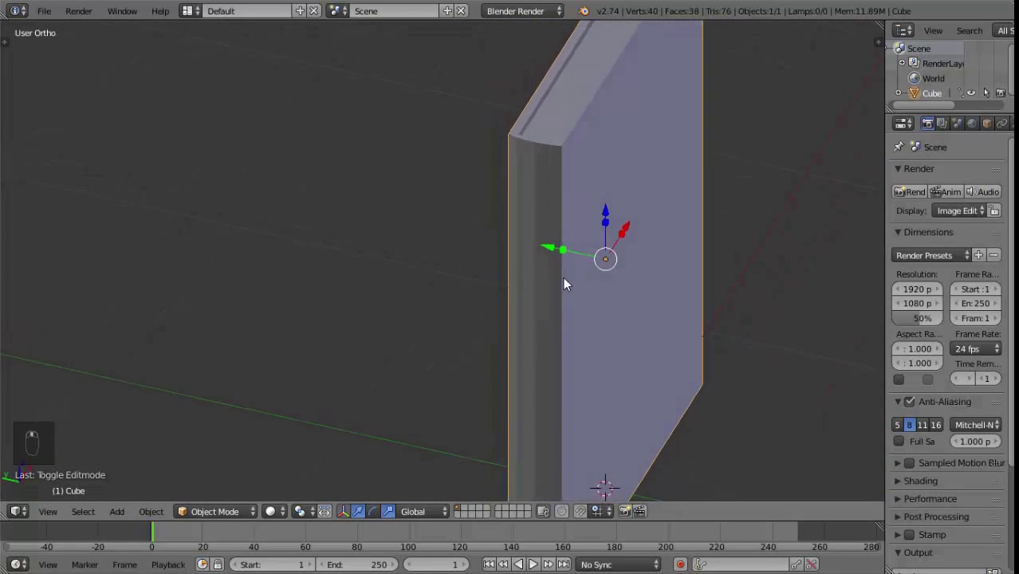
pyautogui.moveTo(561, 251); pyautogui.dragTo(584, 188)
pyautogui.press('ctrl+Tab')
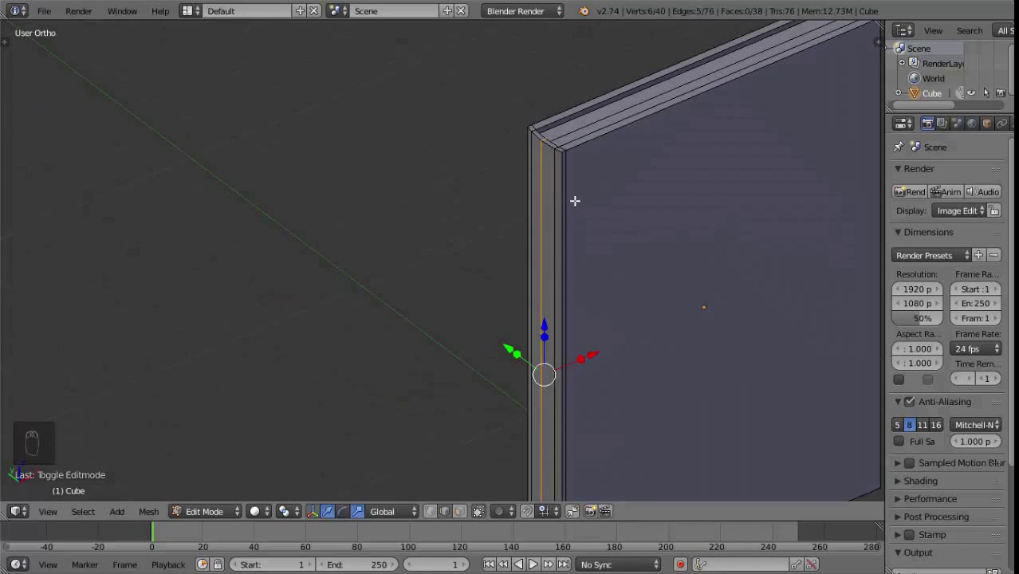
pyautogui.press('Tab')
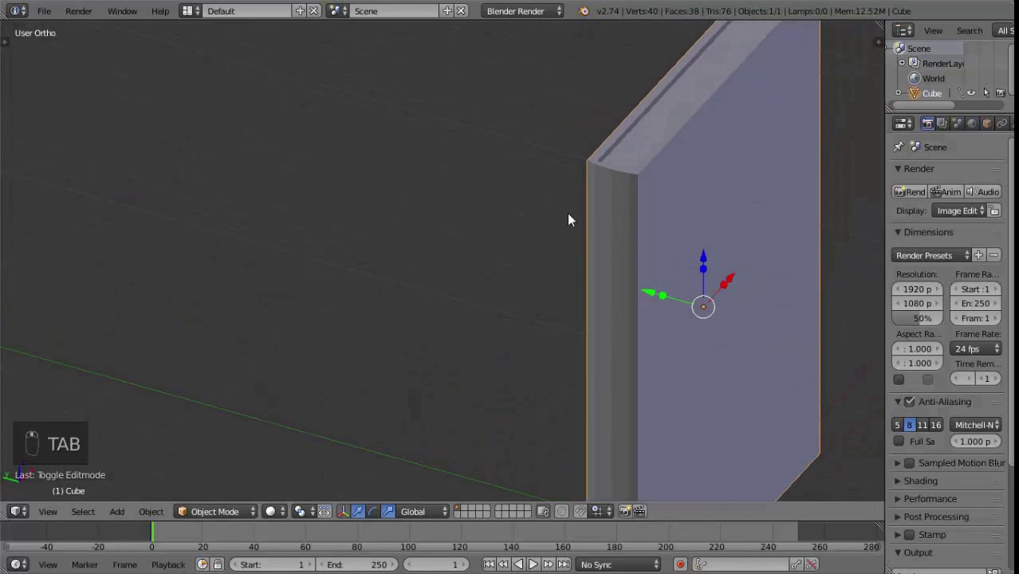
# Set the panel to Smooth shading and widen the Modifiers panel for adding Edge Split.
pyautogui.press('t')
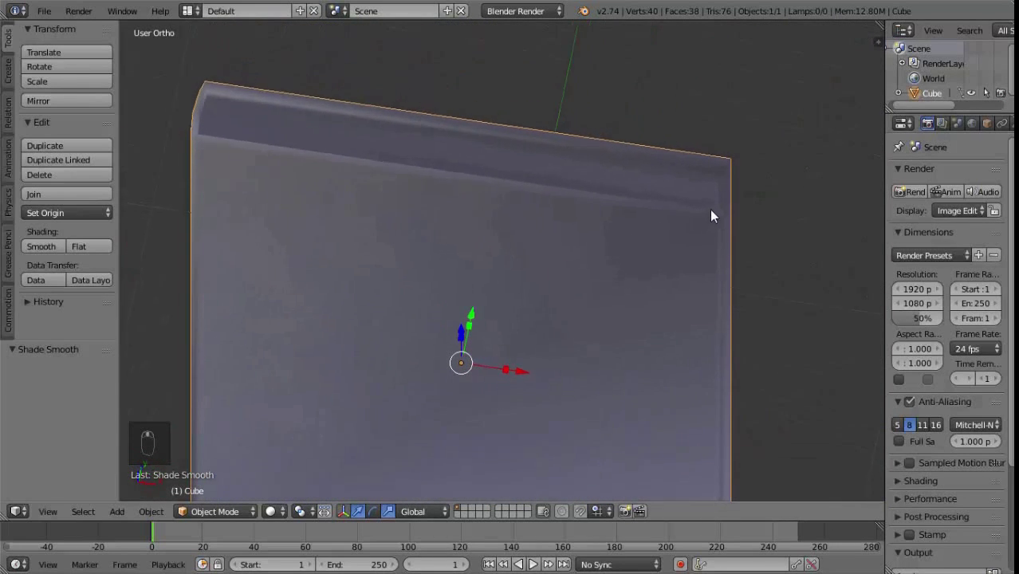
pyautogui.press('t')
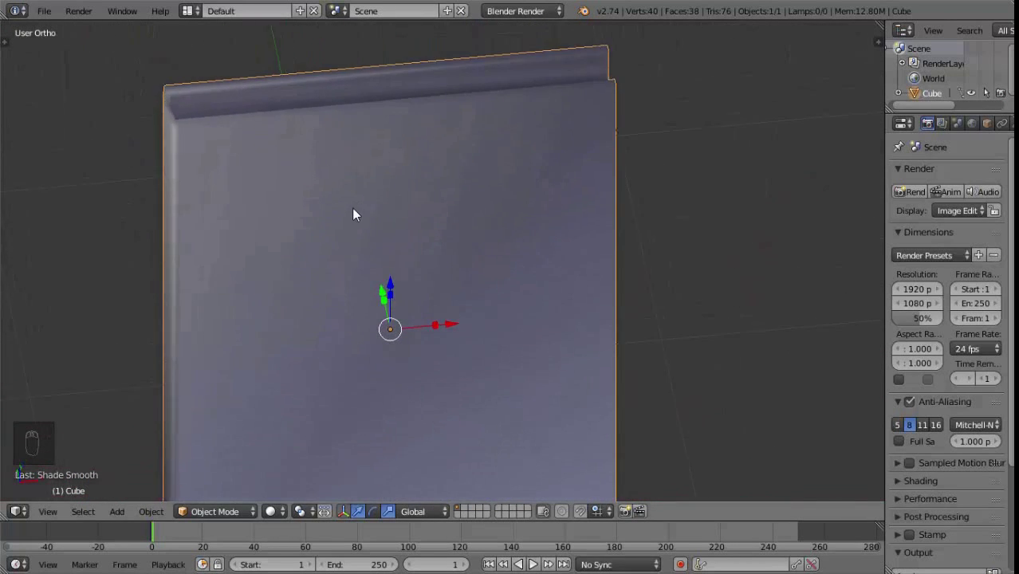
pyautogui.moveTo(890, 169); pyautogui.dragTo(734, 279)
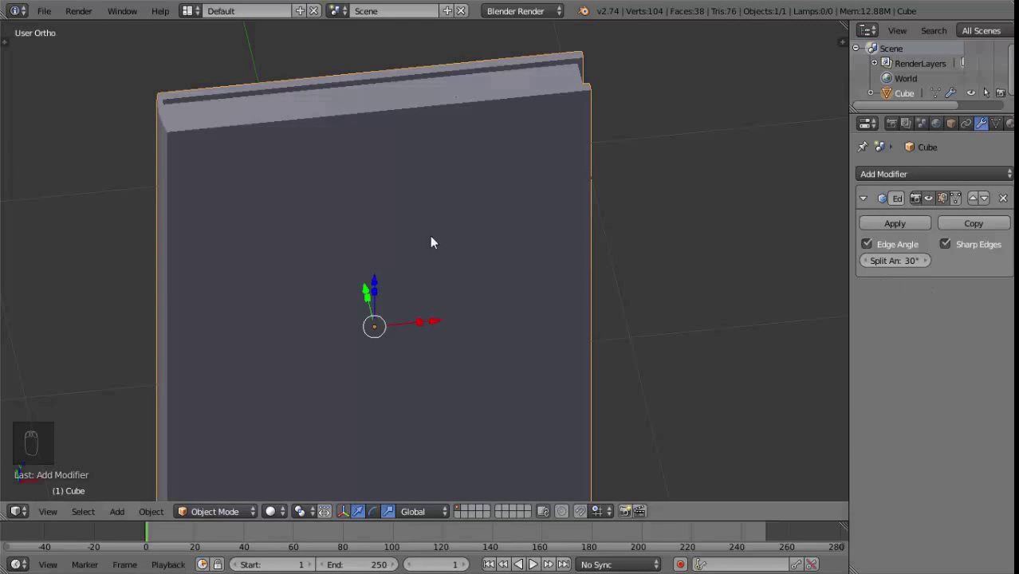
# Enter Edit Mode and select an edge of the panel's top lip.
pyautogui.moveTo(343, 284); pyautogui.dragTo(530, 248)
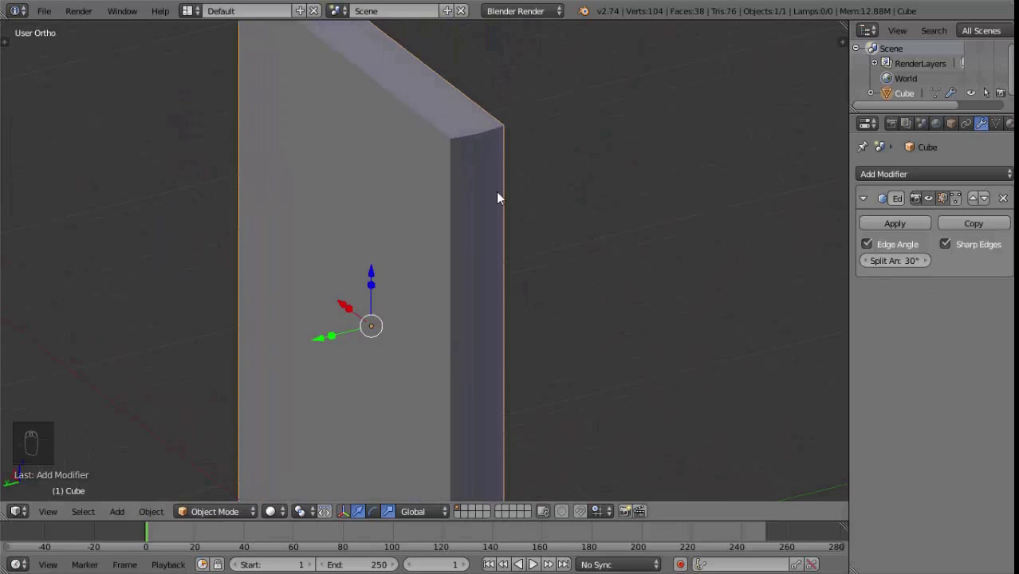
pyautogui.moveTo(431, 260); pyautogui.dragTo(476, 240)
pyautogui.press('Tab')
pyautogui.moveTo(455, 261); pyautogui.dragTo(505, 319)
pyautogui.click(530, 341)
pyautogui.middleClick(530, 341)
pyautogui.rightClick(530, 341)
# Nudge the selected lip edge into place, return to Object Mode and inspect the panel front-on.
pyautogui.moveTo(569, 345); pyautogui.dragTo(555, 271)
pyautogui.moveTo(569, 345); pyautogui.dragTo(557, 223)
pyautogui.middleClick(558, 223)
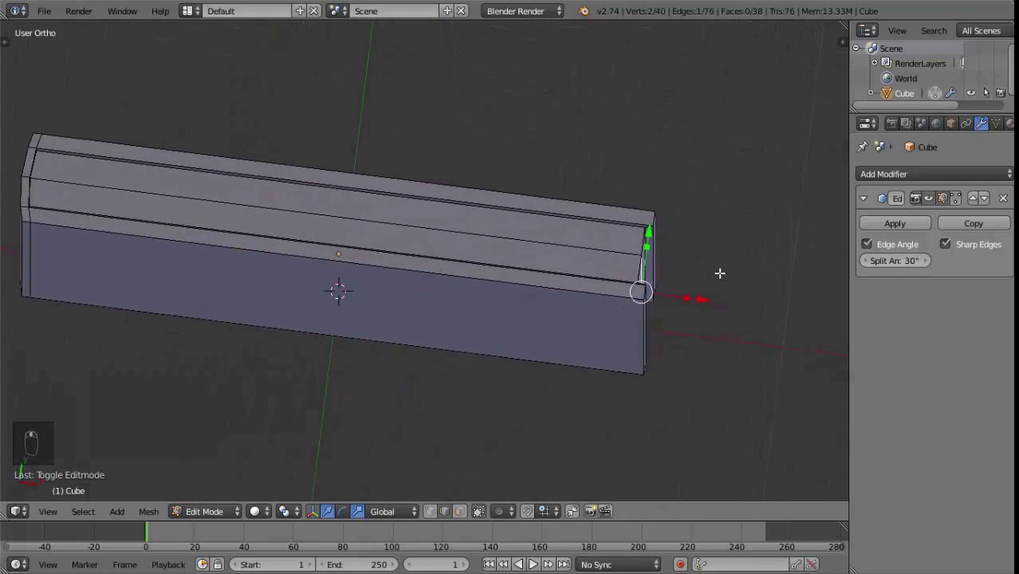
pyautogui.click(704, 292)
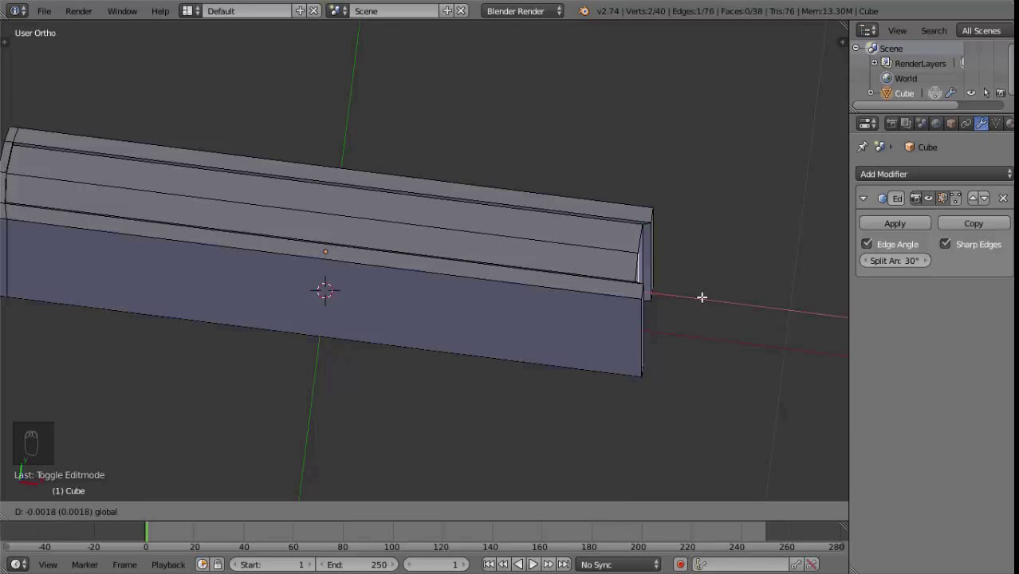
pyautogui.press('Tab')
pyautogui.moveTo(690, 306); pyautogui.dragTo(518, 229)
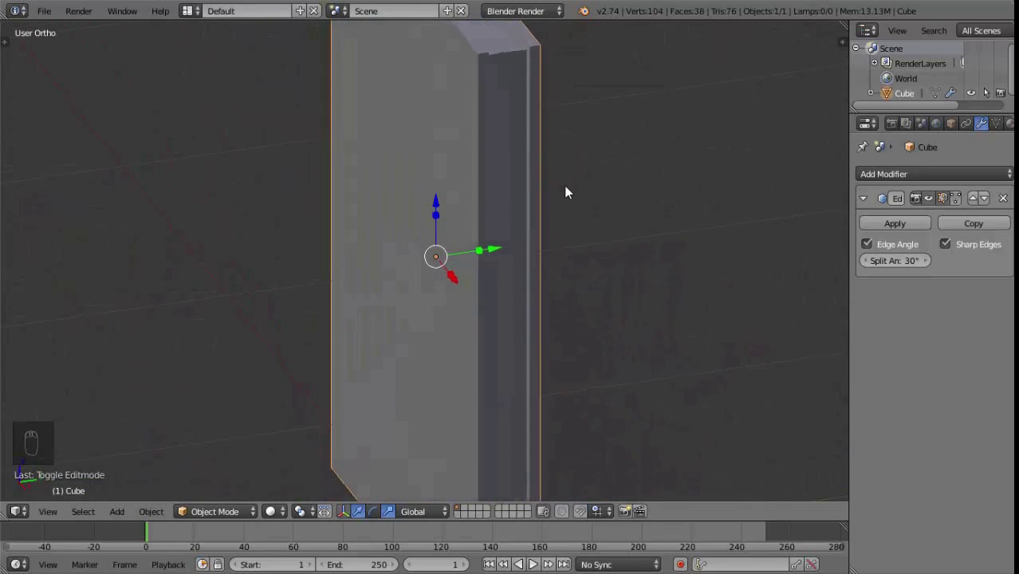
pyautogui.moveTo(689, 233); pyautogui.dragTo(540, 221)
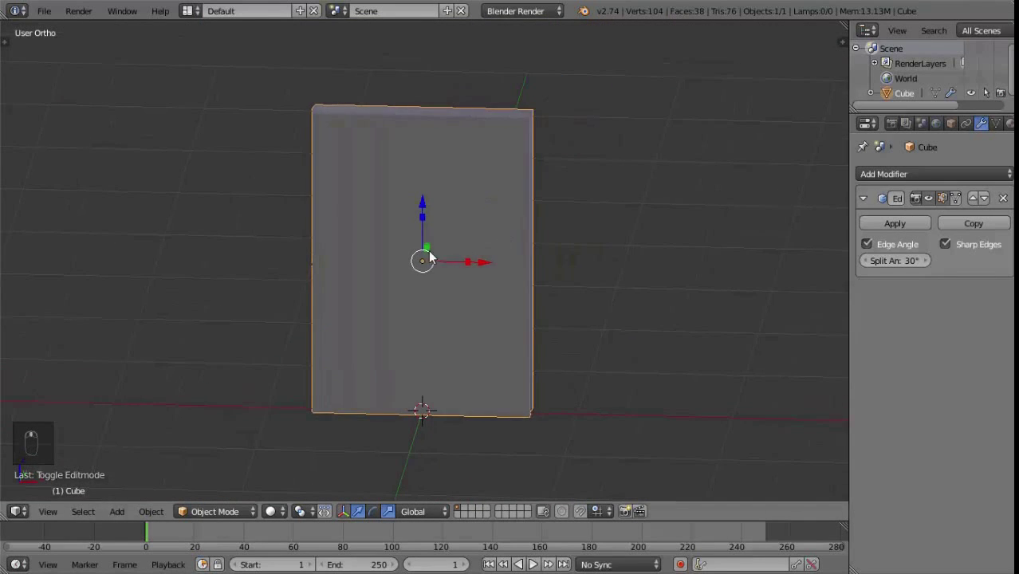
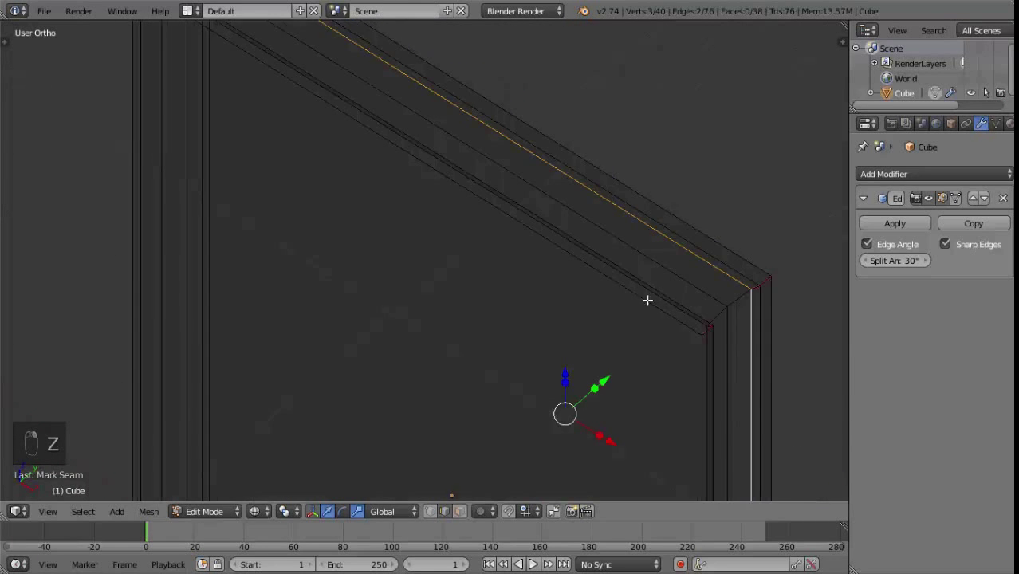
# Orbit around the top corner and select an edge along the chamfered lip.
pyautogui.moveTo(574, 297); pyautogui.dragTo(395, 224)
pyautogui.moveTo(395, 224); pyautogui.dragTo(548, 189)
pyautogui.click(548, 189)
pyautogui.moveTo(547, 189); pyautogui.dragTo(523, 269)
pyautogui.moveTo(560, 175); pyautogui.dragTo(524, 268)
pyautogui.click(489, 255)
pyautogui.middleClick(490, 256)
pyautogui.click(473, 306)
pyautogui.rightClick(484, 266)
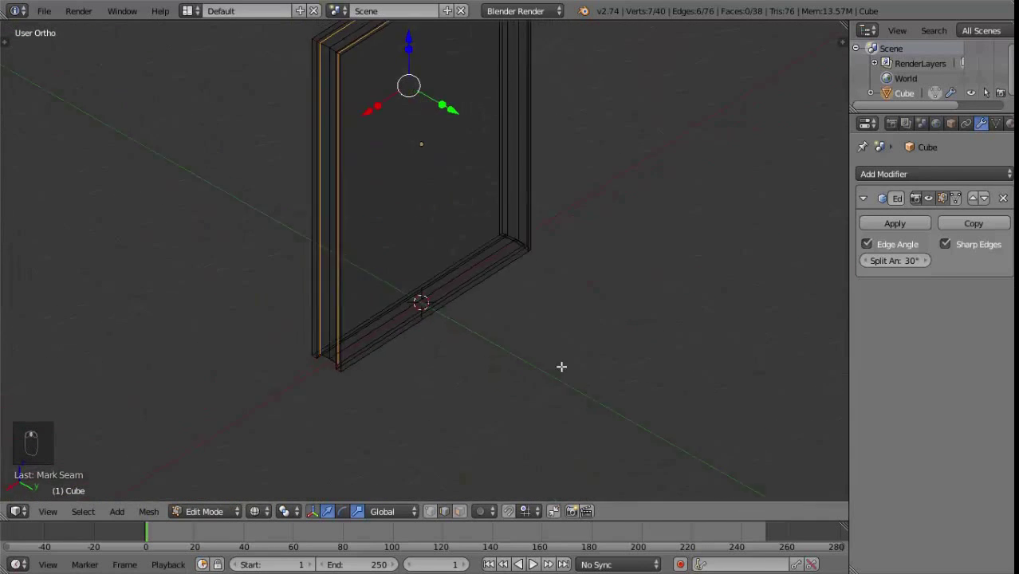
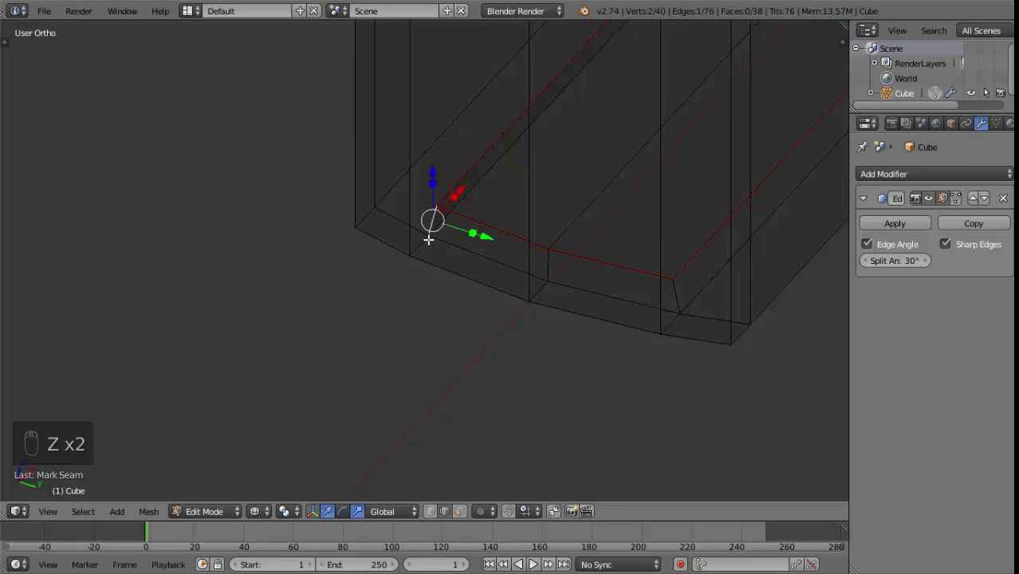
# Switch to solid shading, select the lip corner edge and mark it as a seam via the Edges menu.
pyautogui.press('z')
pyautogui.moveTo(417, 245); pyautogui.dragTo(371, 232)
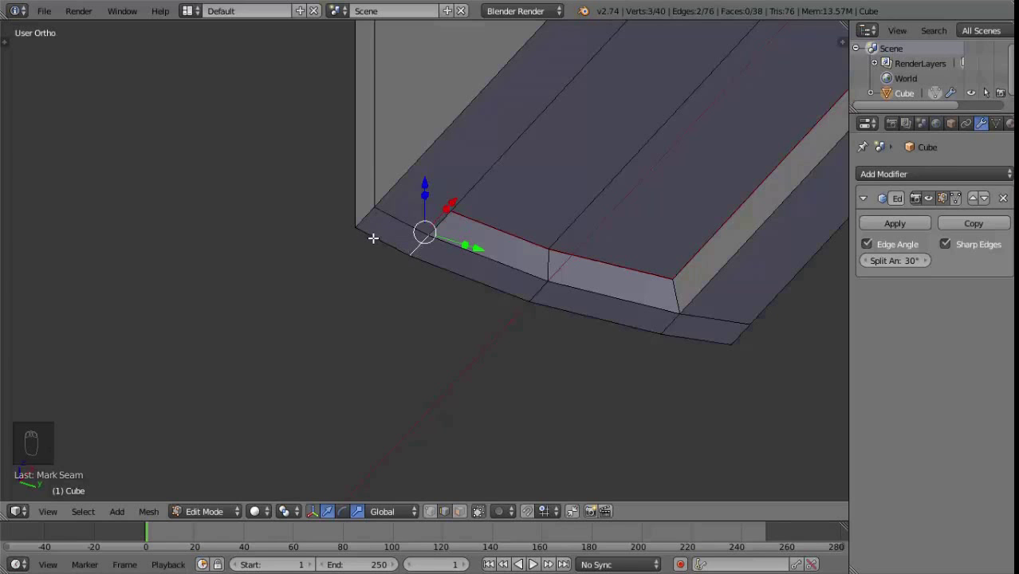
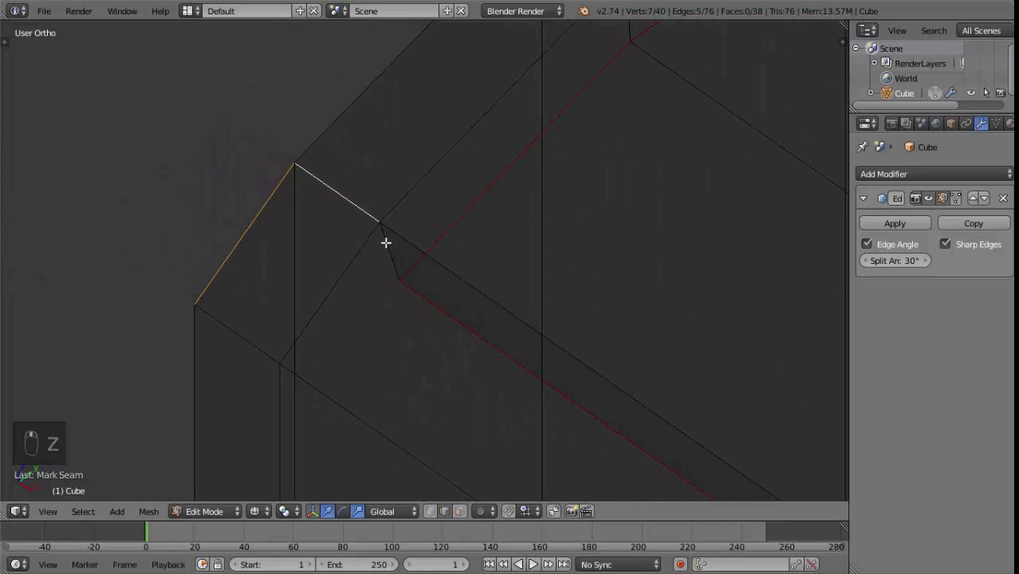
pyautogui.moveTo(391, 248); pyautogui.dragTo(464, 245)
pyautogui.click(407, 246)
pyautogui.press('ctrl+e')
# Select the entire panel mesh and bring up the UV mapping options to unwrap it.
pyautogui.press('z')
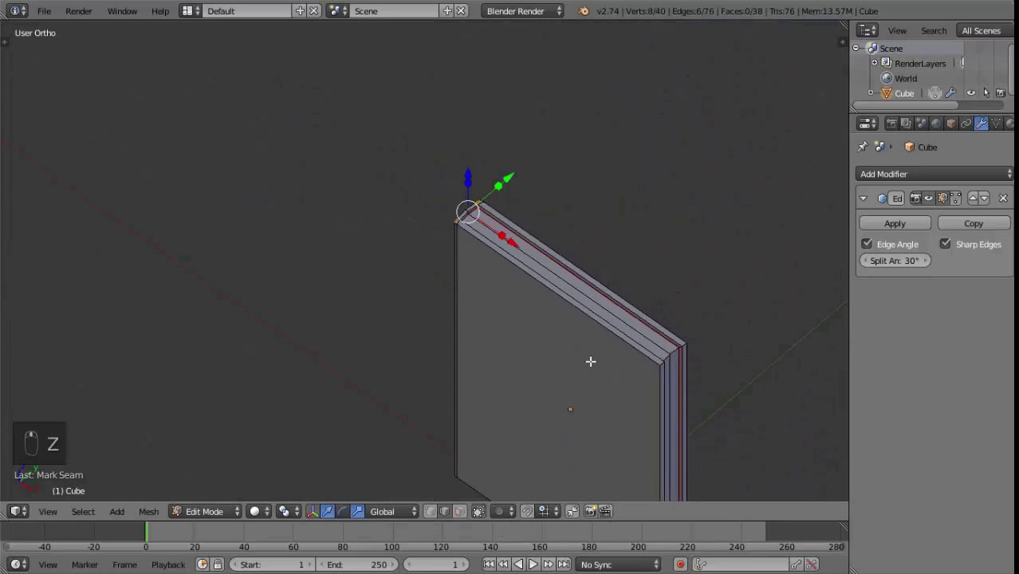
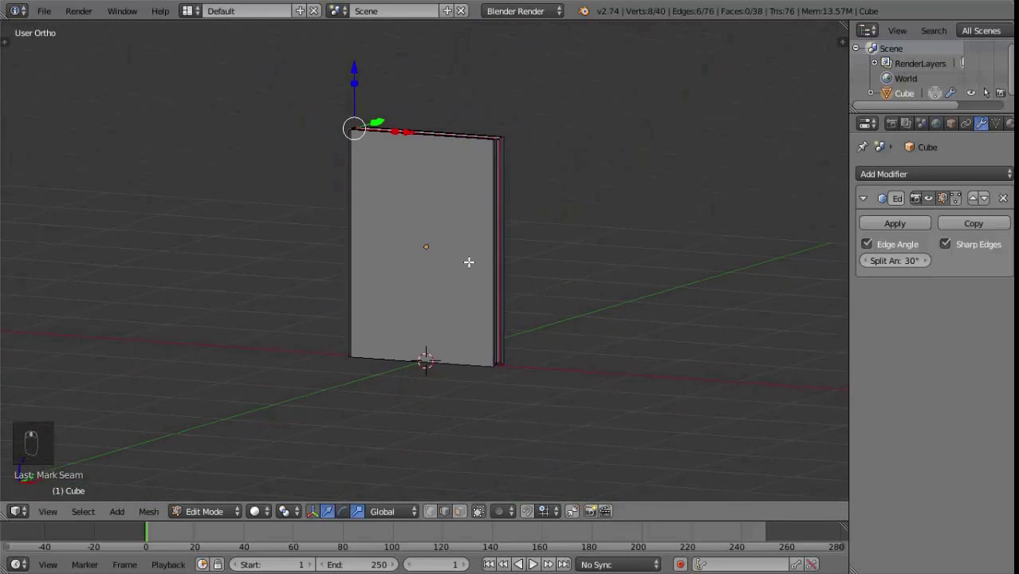
pyautogui.press('a')
pyautogui.press('a')
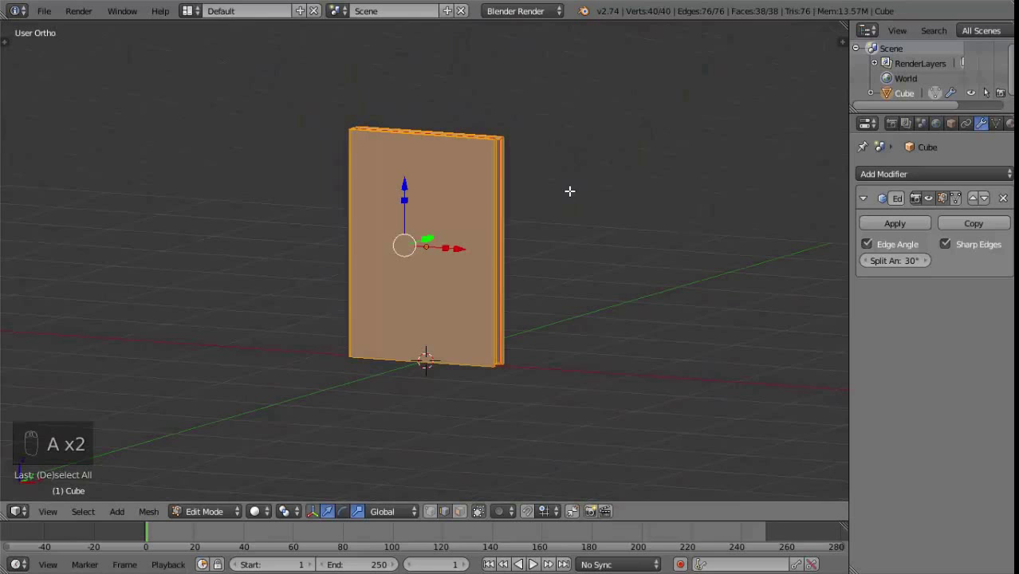
pyautogui.press('u')
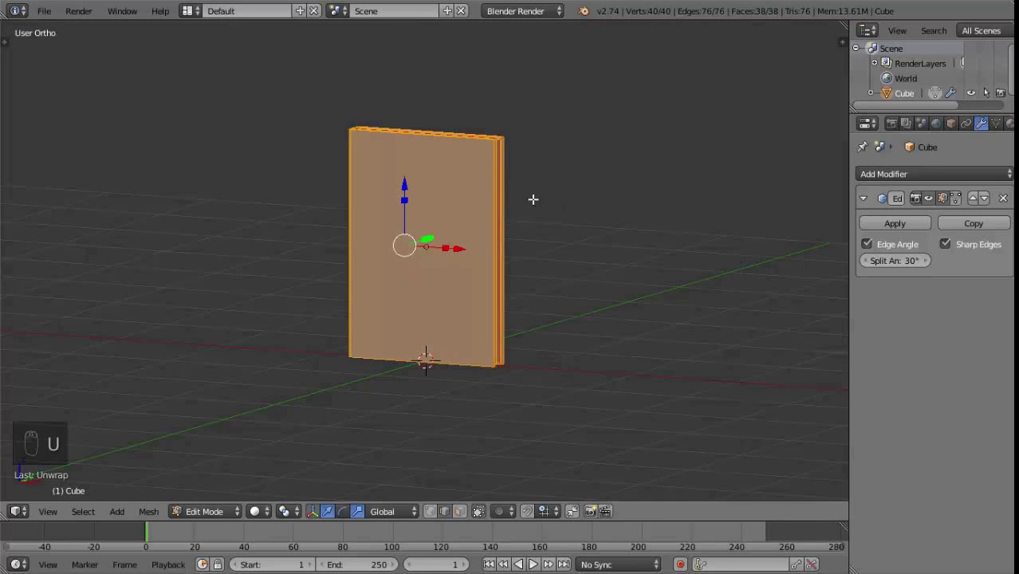